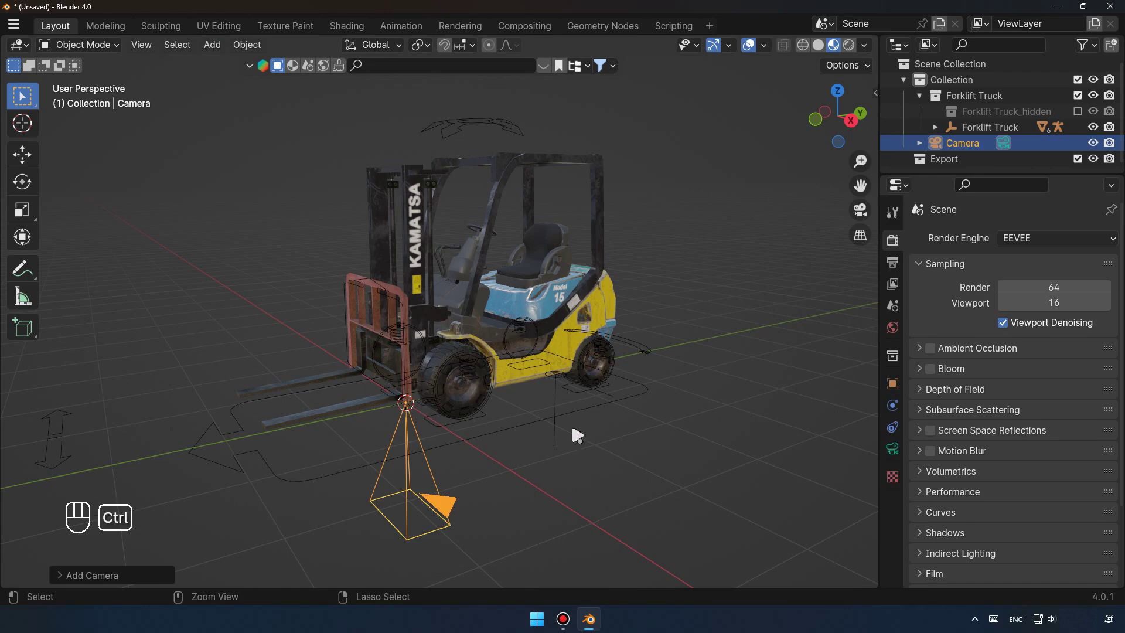
Enter the scene camera view and raise its Passepartout to 1.0, darkening everything outside the frame.
{"action": "key", "text": "ctrl+alt+KP_0"}
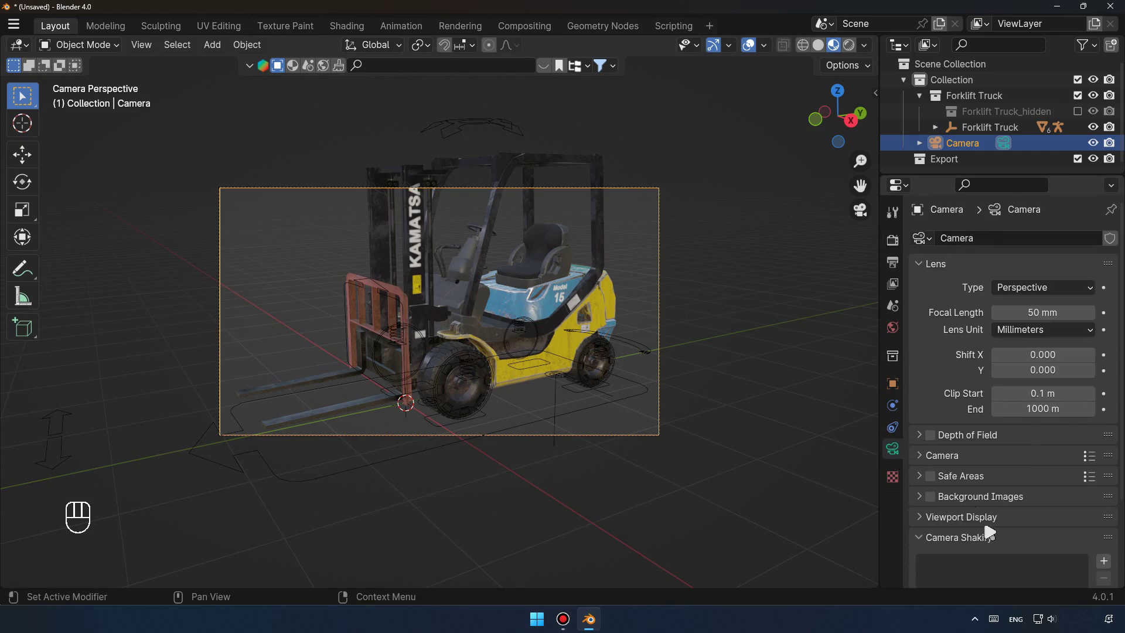
{"action": "left_click", "coordinate": [986, 523]}
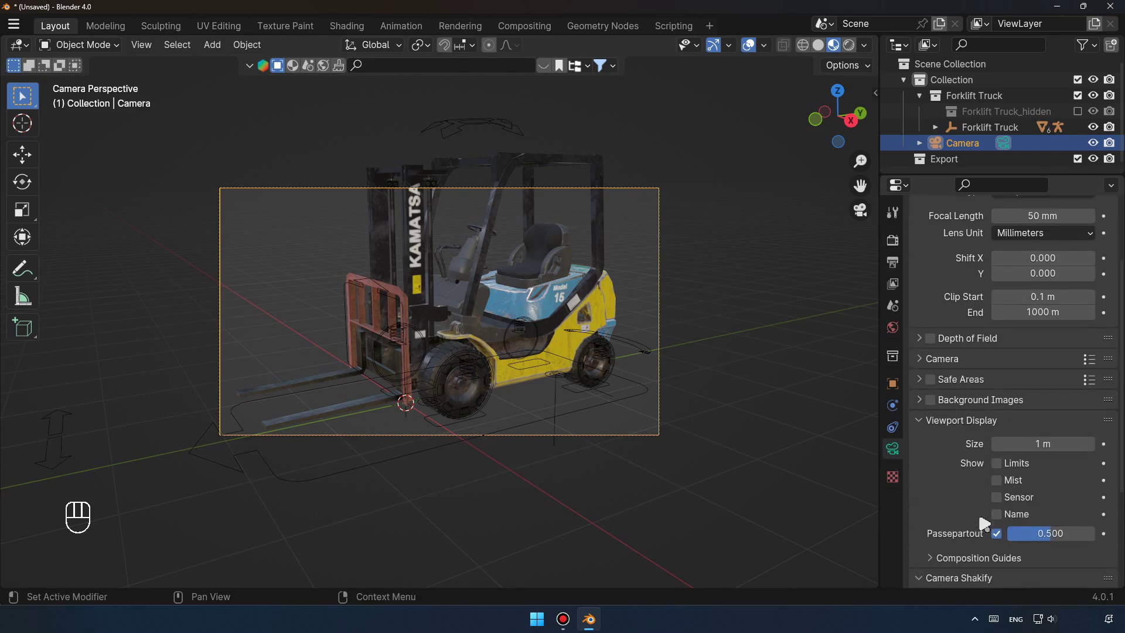
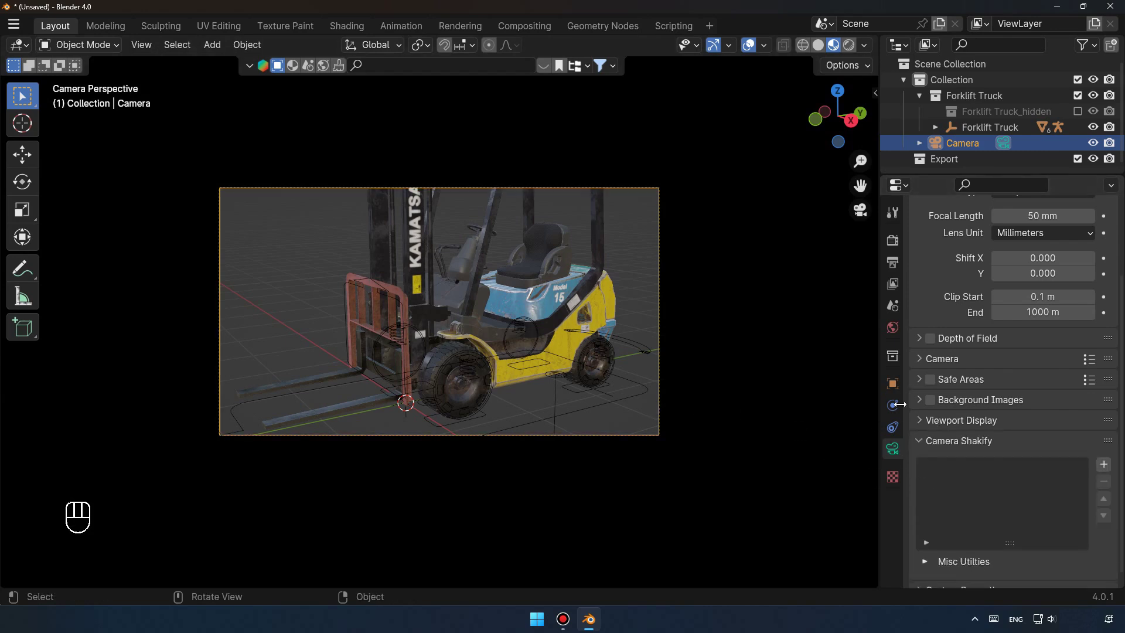
{"action": "left_click", "coordinate": [899, 451]}
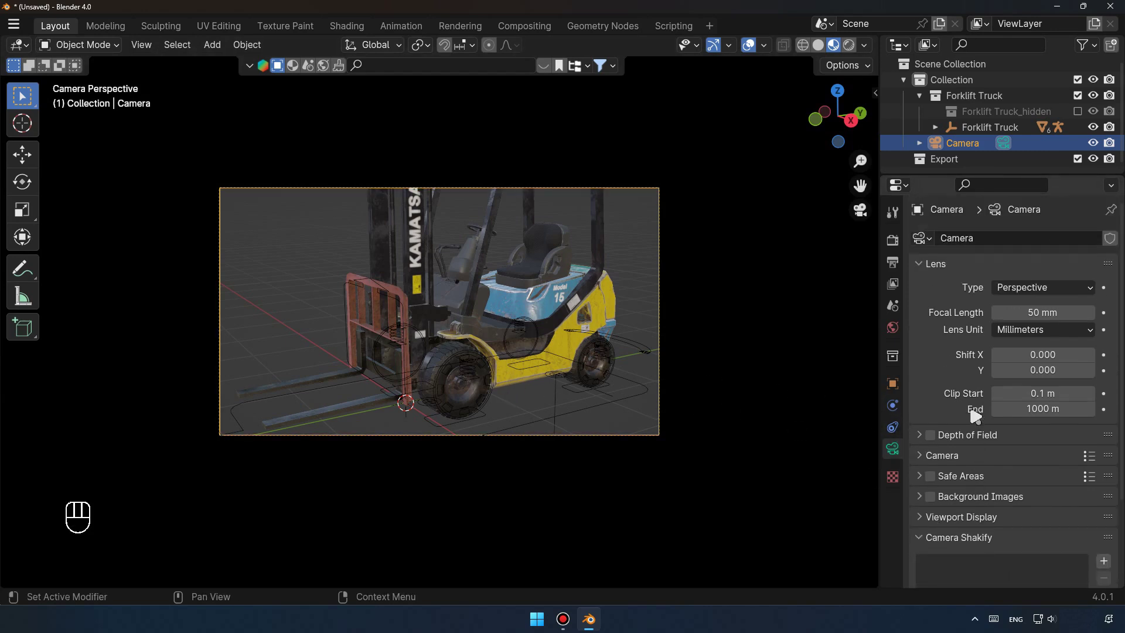
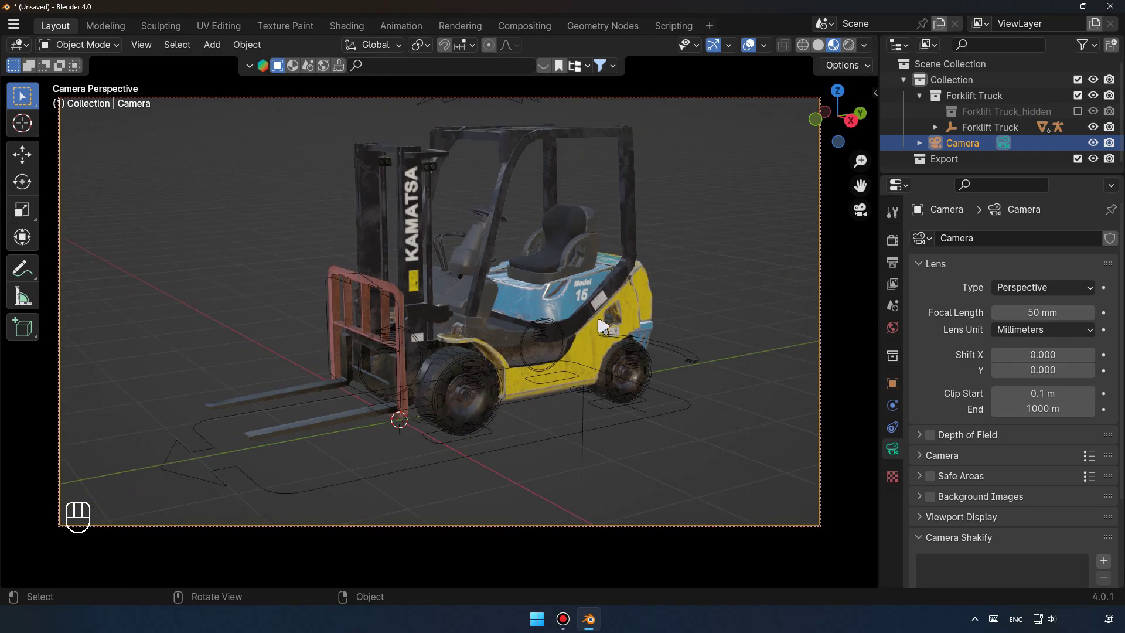
Set the camera focal length to 42 mm and bring up its object constraint list.
{"action": "left_click", "coordinate": [545, 313]}
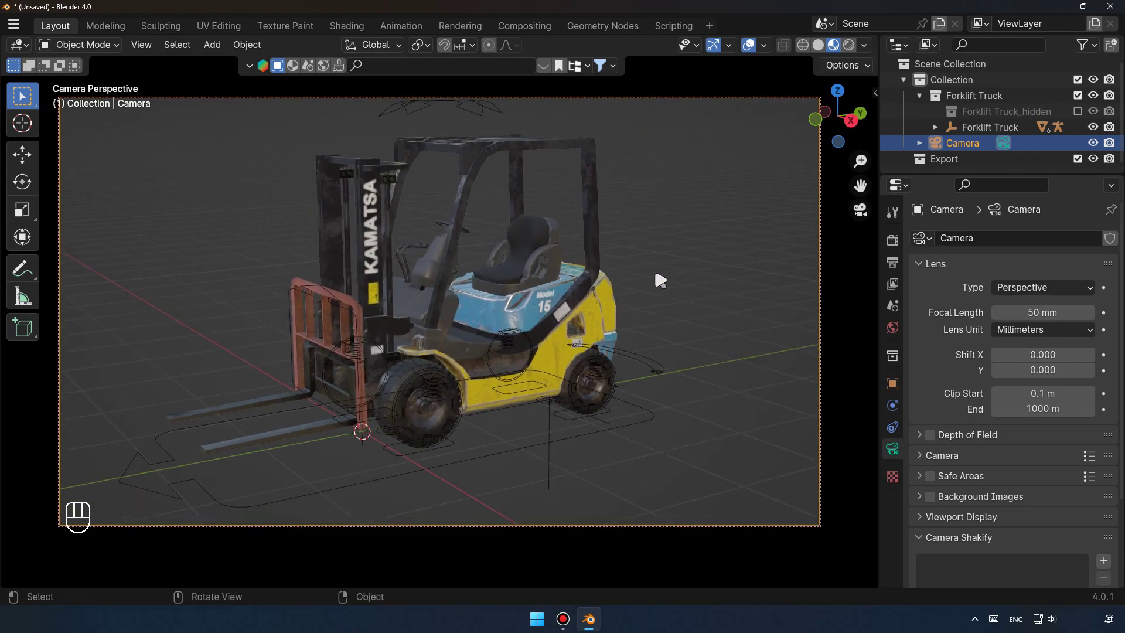
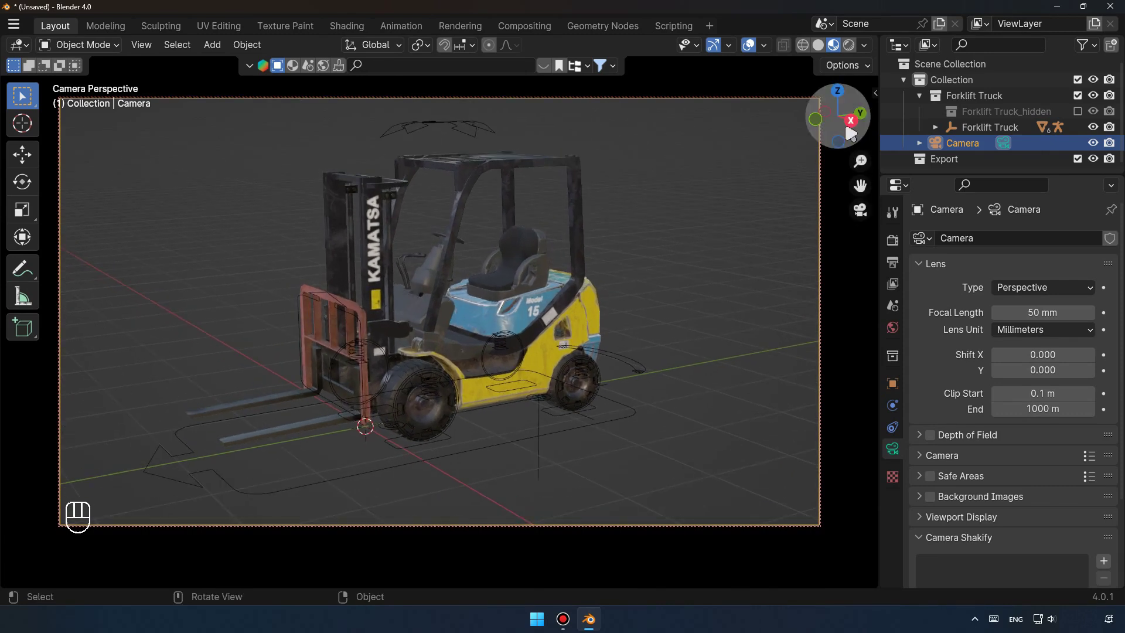
{"action": "left_click", "coordinate": [848, 123]}
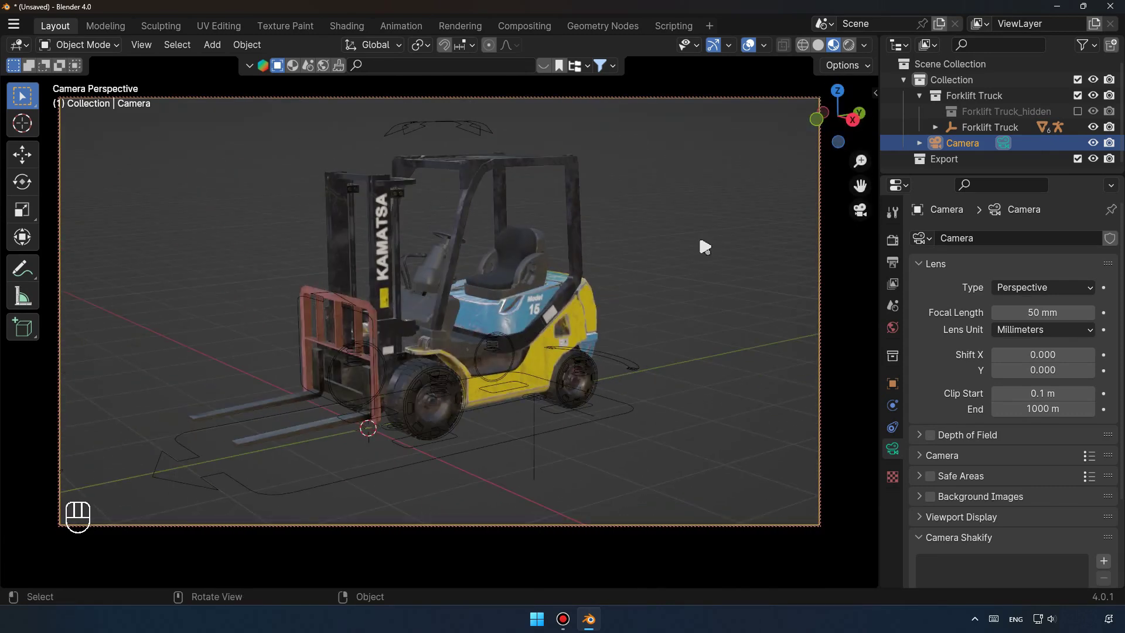
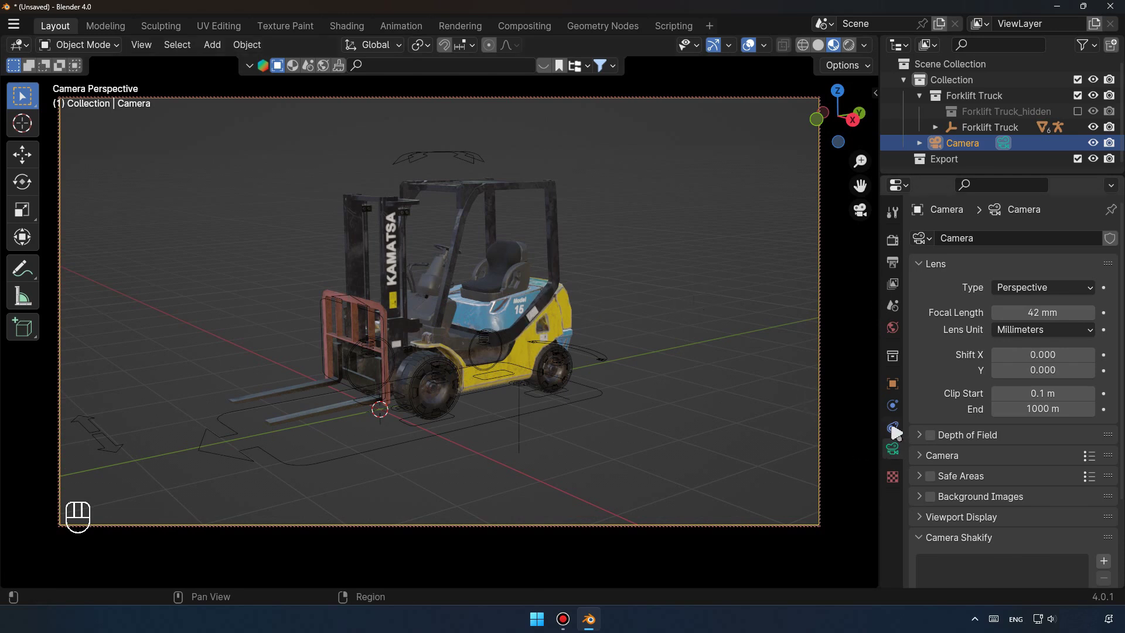
Add a trial Track To constraint to the camera, set Shift Y to 0.120, then remove the constraint.
{"action": "left_click_drag", "start_coordinate": [1038, 244], "coordinate": [958, 362]}
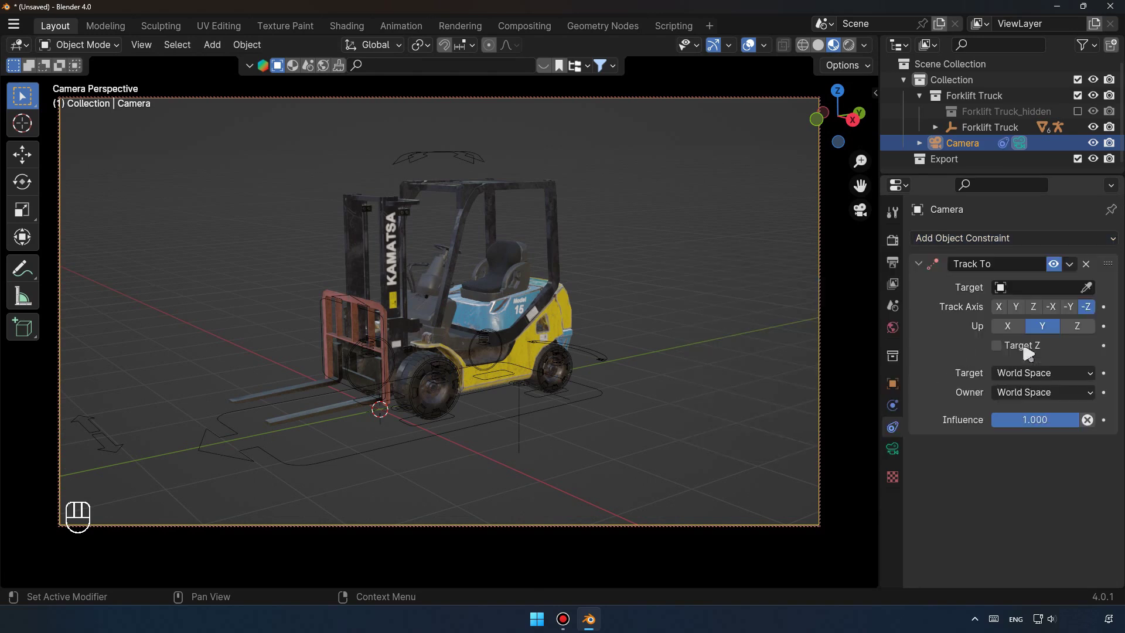
{"action": "middle_click", "coordinate": [1091, 292]}
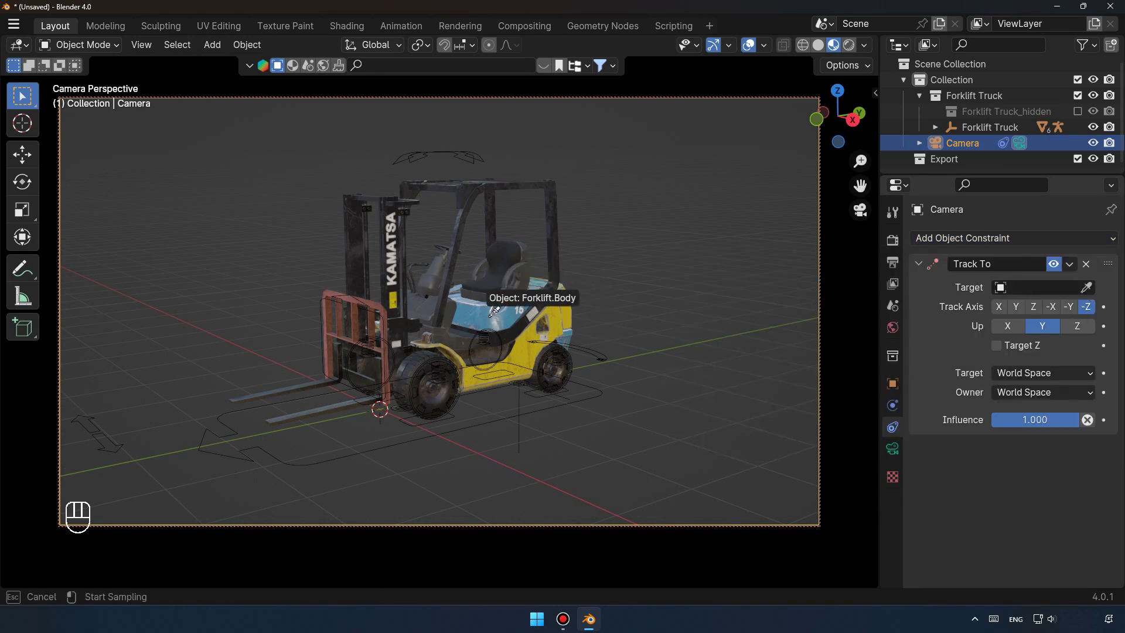
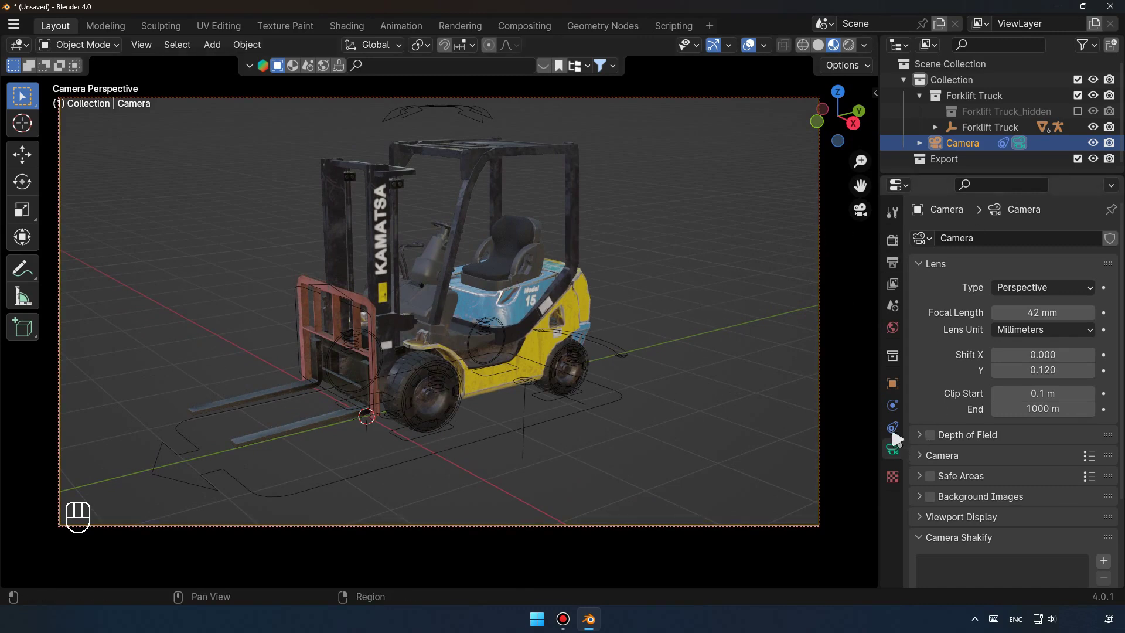
{"action": "left_click", "coordinate": [896, 434]}
{"action": "left_click_drag", "start_coordinate": [1091, 273], "coordinate": [1092, 338]}
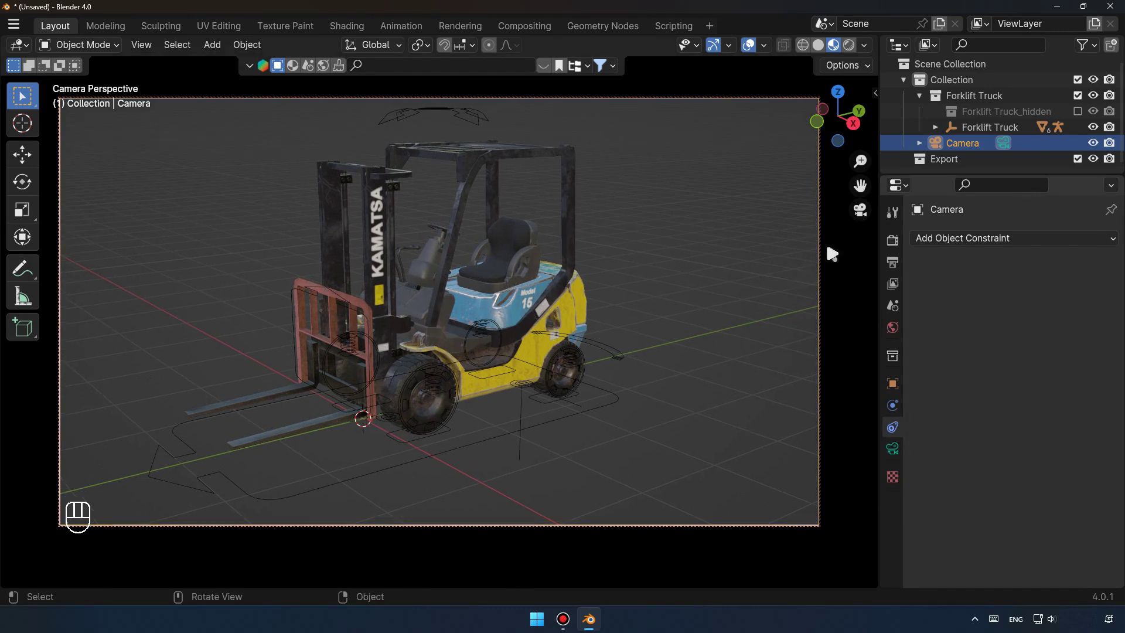
Orbit the view around the forklift and bring up the Add > Empty object types.
{"action": "middle_click", "coordinate": [863, 214]}
{"action": "left_click_drag", "start_coordinate": [479, 345], "coordinate": [524, 354]}
{"action": "middle_click", "coordinate": [530, 359]}
Add a cube Empty and move it up into the forklift's body centre from side view.
{"action": "left_click_drag", "start_coordinate": [225, 52], "coordinate": [429, 290]}
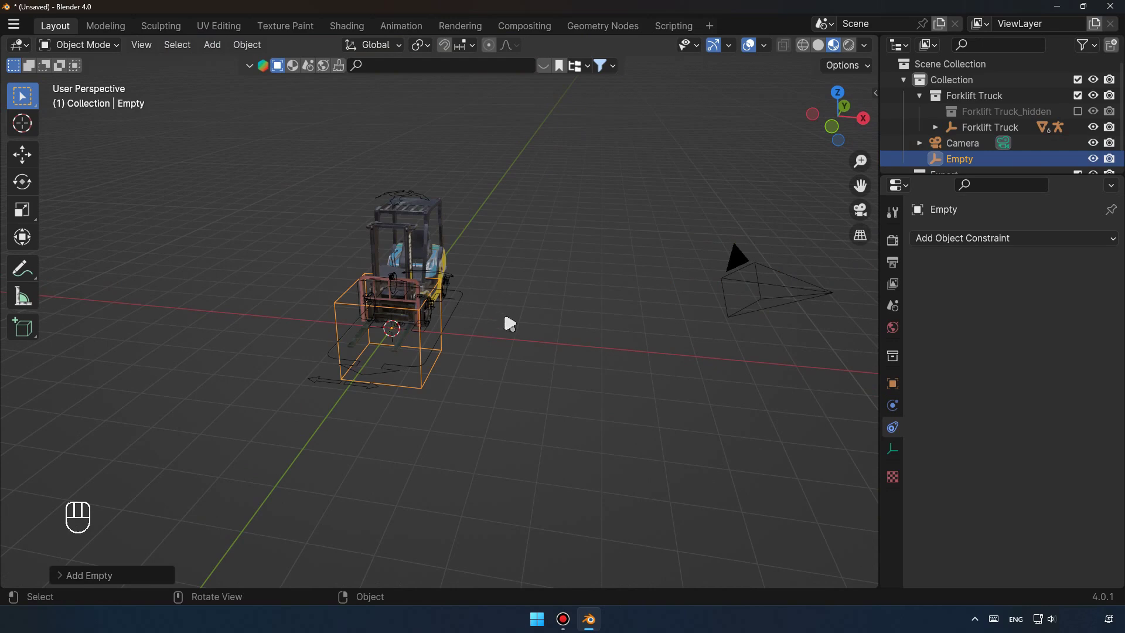
{"action": "left_click_drag", "start_coordinate": [511, 323], "coordinate": [500, 307]}
{"action": "left_click_drag", "start_coordinate": [522, 321], "coordinate": [465, 329]}
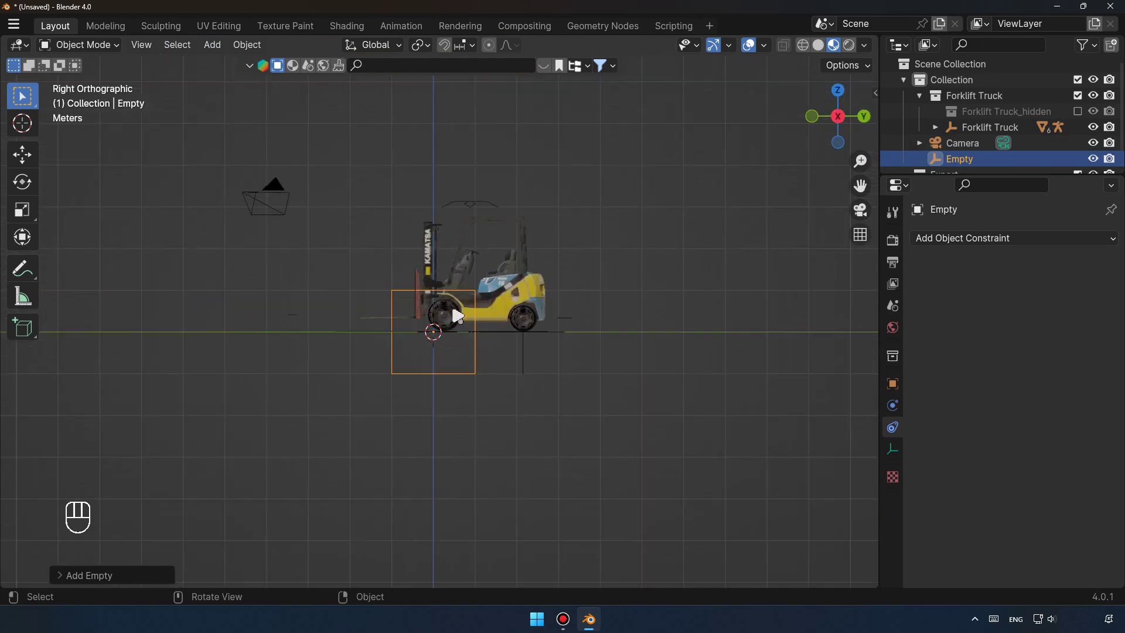
{"action": "left_click", "coordinate": [32, 158]}
{"action": "key", "text": "g"}
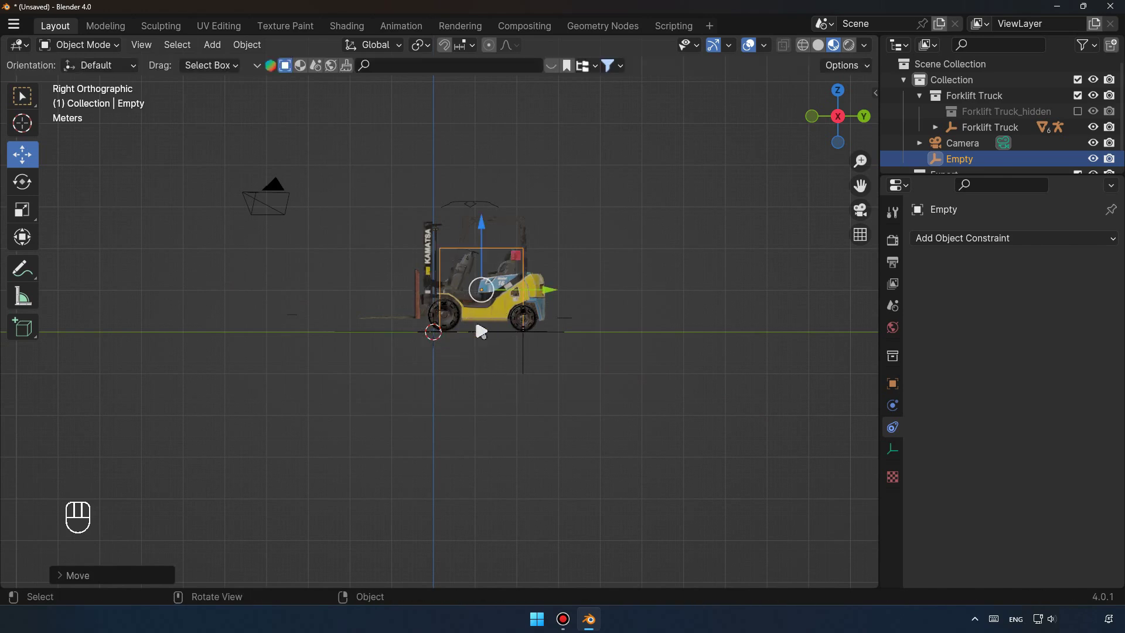
{"action": "left_click_drag", "start_coordinate": [452, 344], "coordinate": [550, 358]}
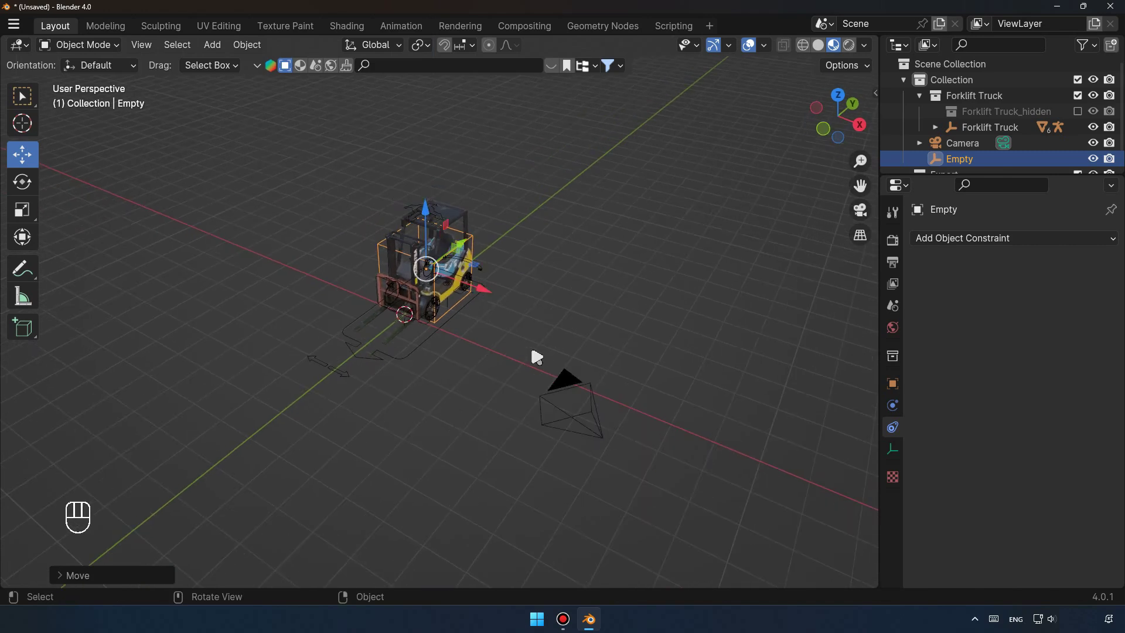
{"action": "left_click_drag", "start_coordinate": [629, 347], "coordinate": [668, 325]}
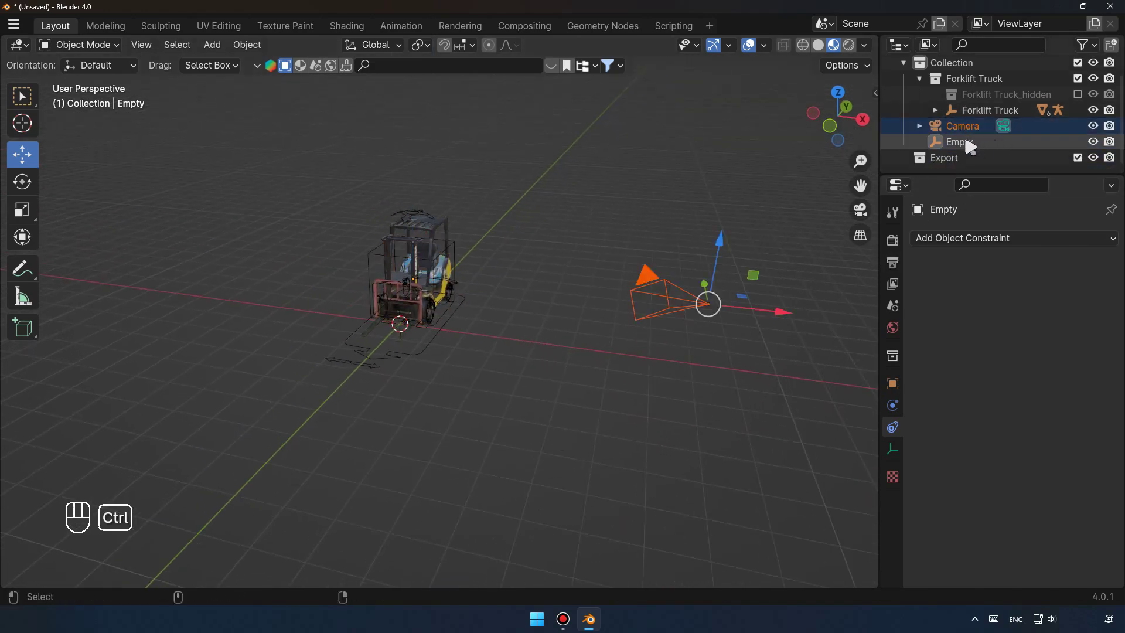
Parent the camera to the Empty with Ctrl+P > Object, then select just the Empty.
{"action": "left_click", "coordinate": [971, 146]}
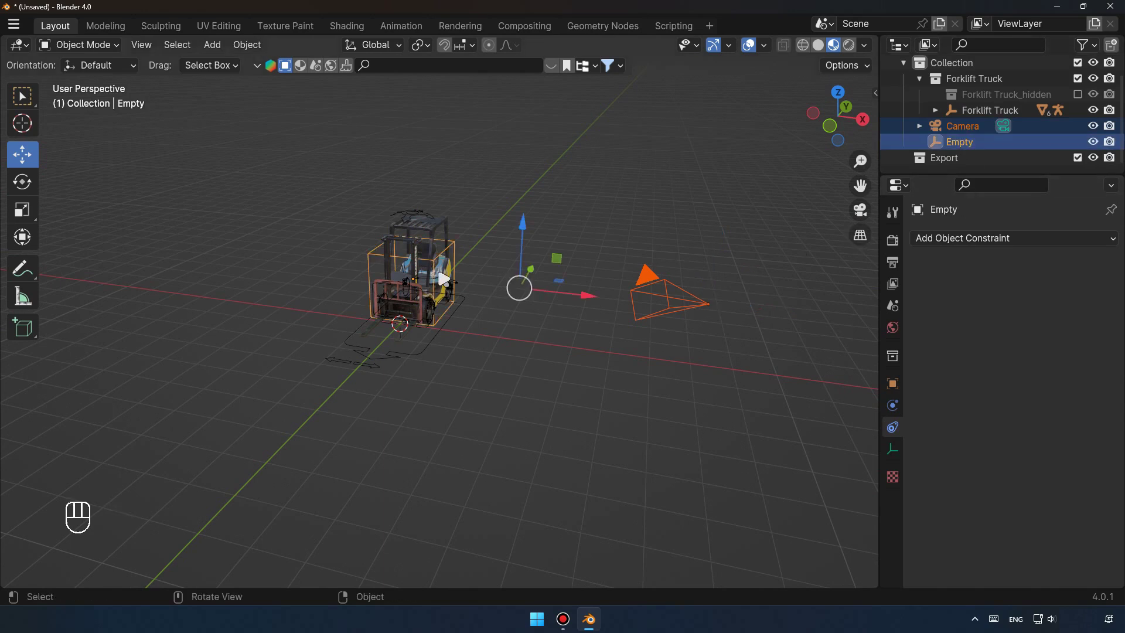
{"action": "key", "text": "ctrl+p"}
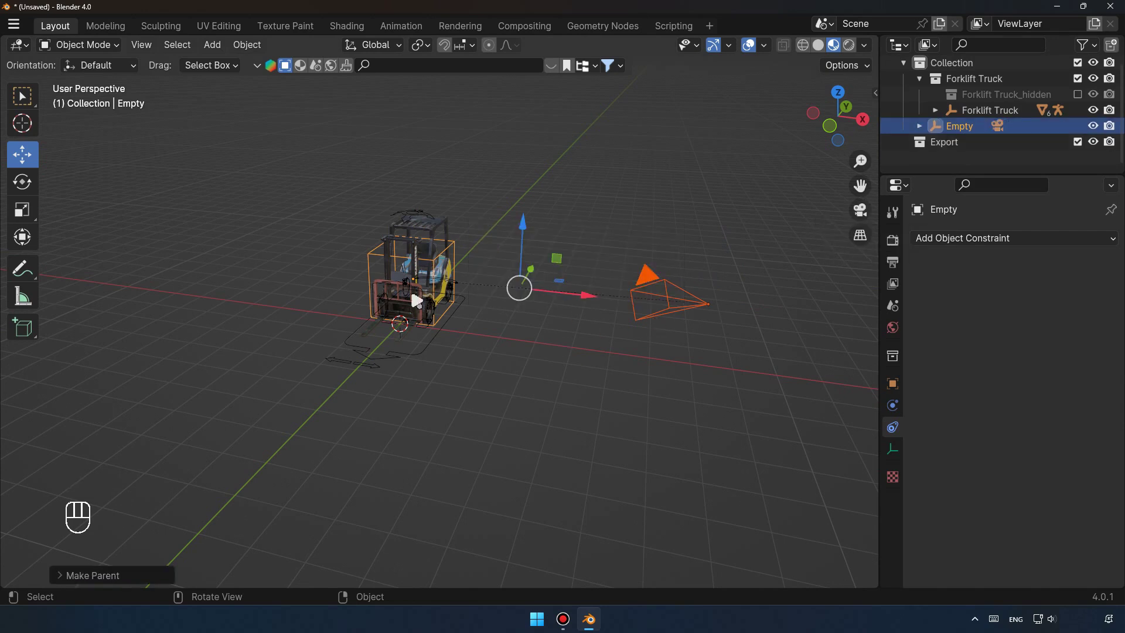
{"action": "left_click", "coordinate": [458, 251]}
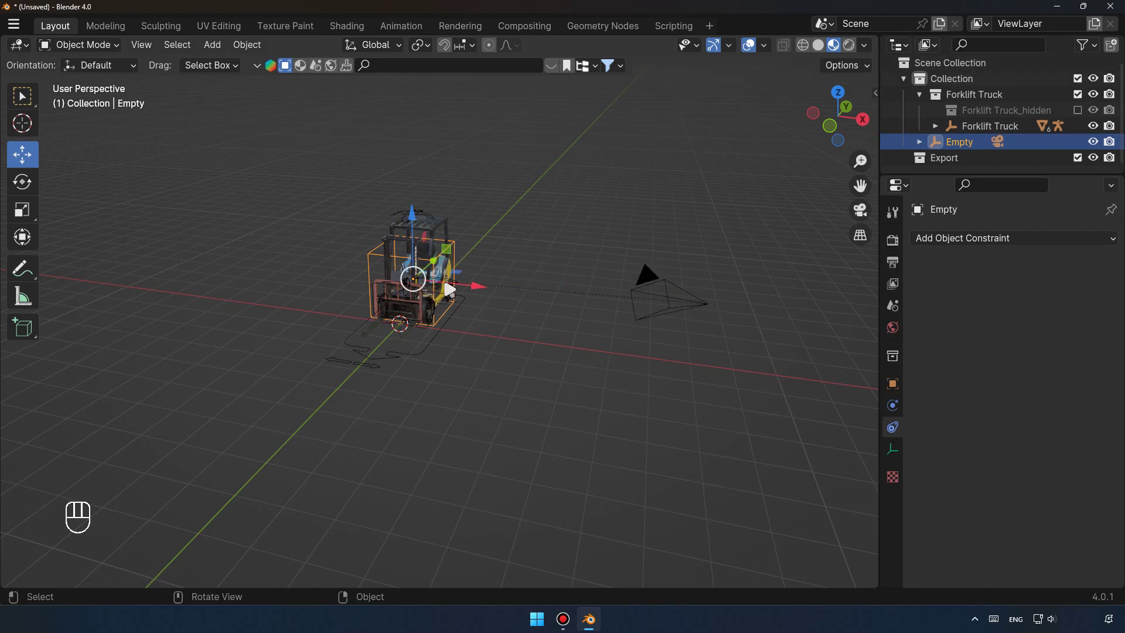
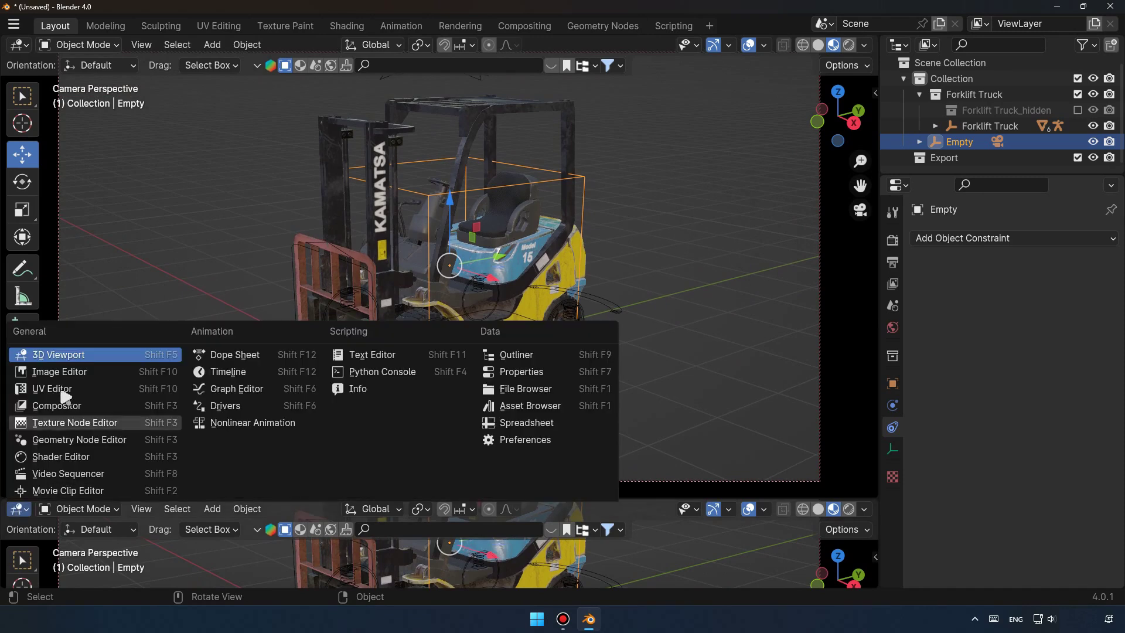
Keyframe the Empty's Rotation Z at 0° on frame 1 and 354° on frame 249 in a new Timeline, then rewind.
{"action": "left_click", "coordinate": [258, 380]}
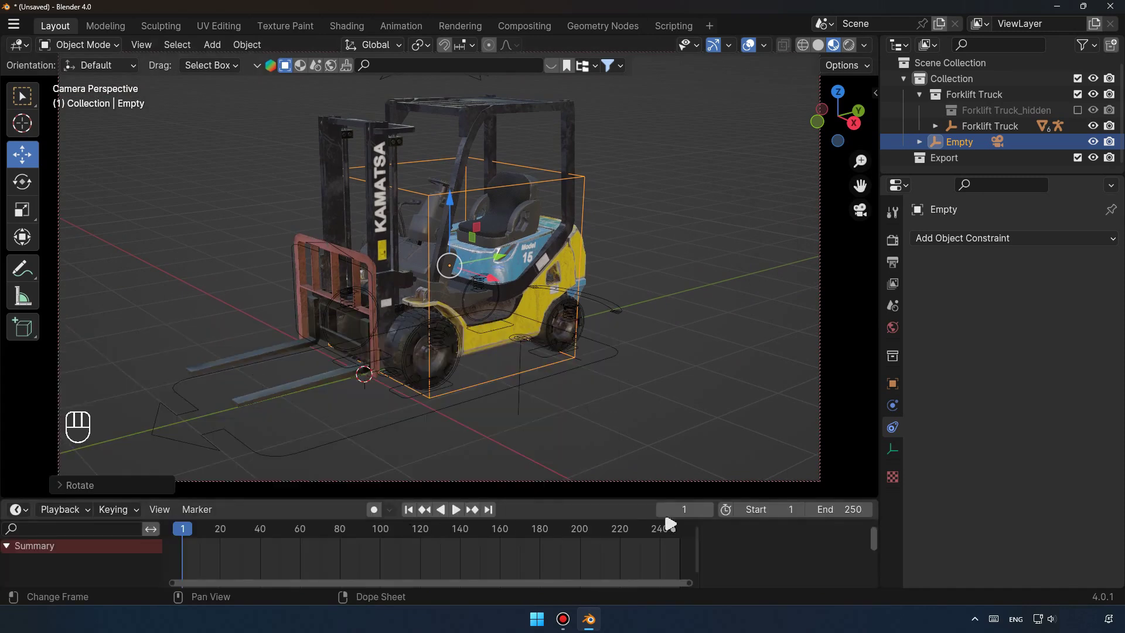
{"action": "left_click", "coordinate": [380, 517]}
{"action": "left_click_drag", "start_coordinate": [395, 515], "coordinate": [566, 496]}
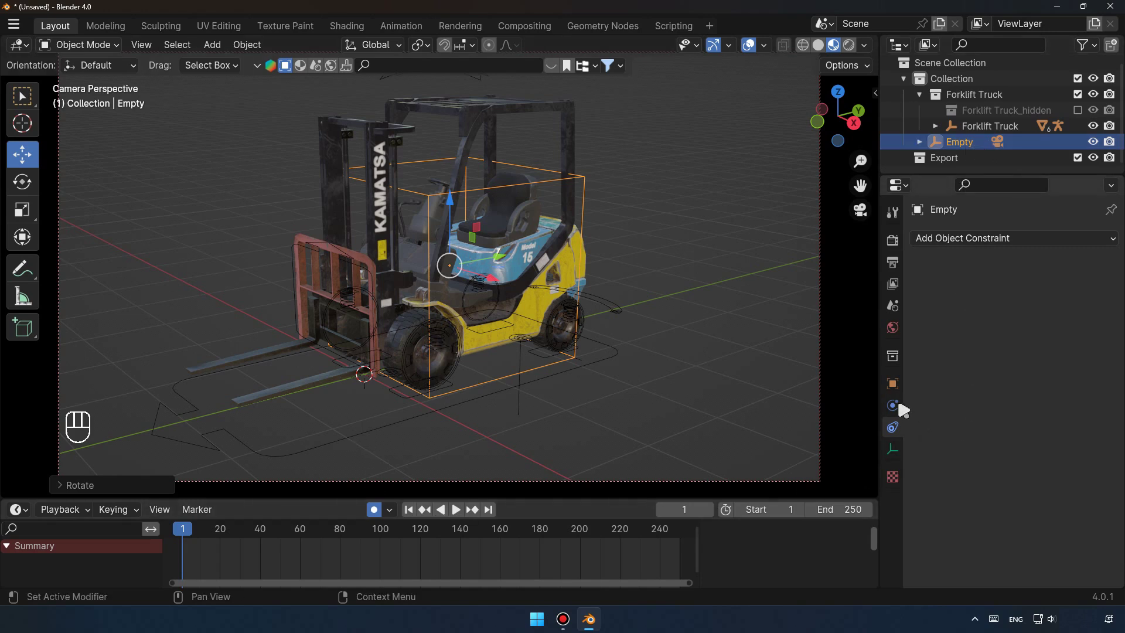
{"action": "left_click", "coordinate": [901, 391]}
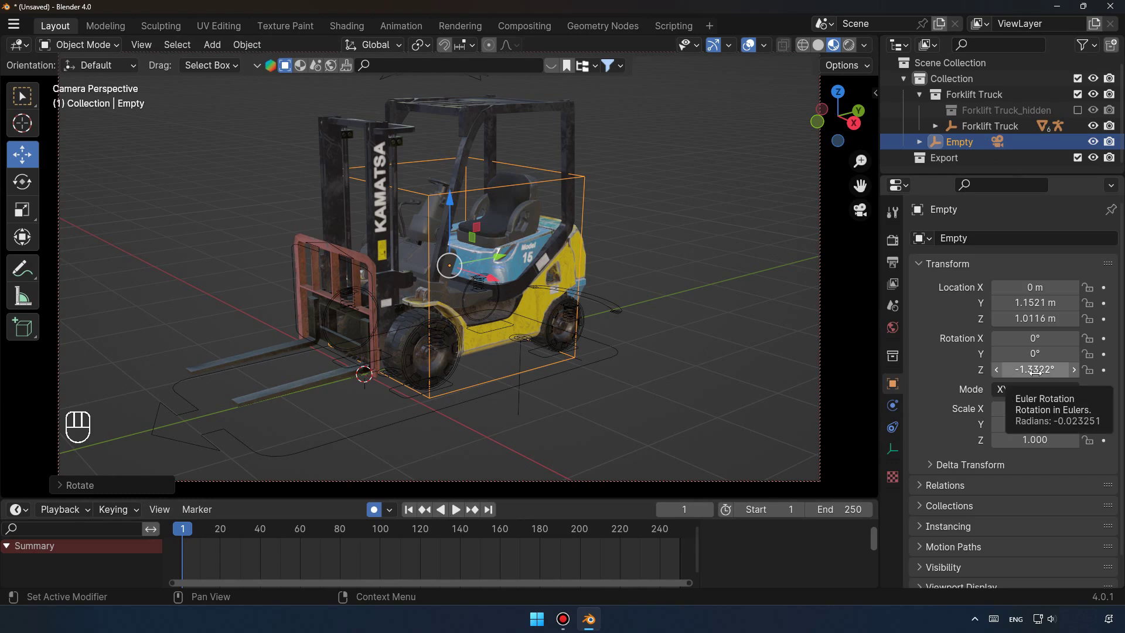
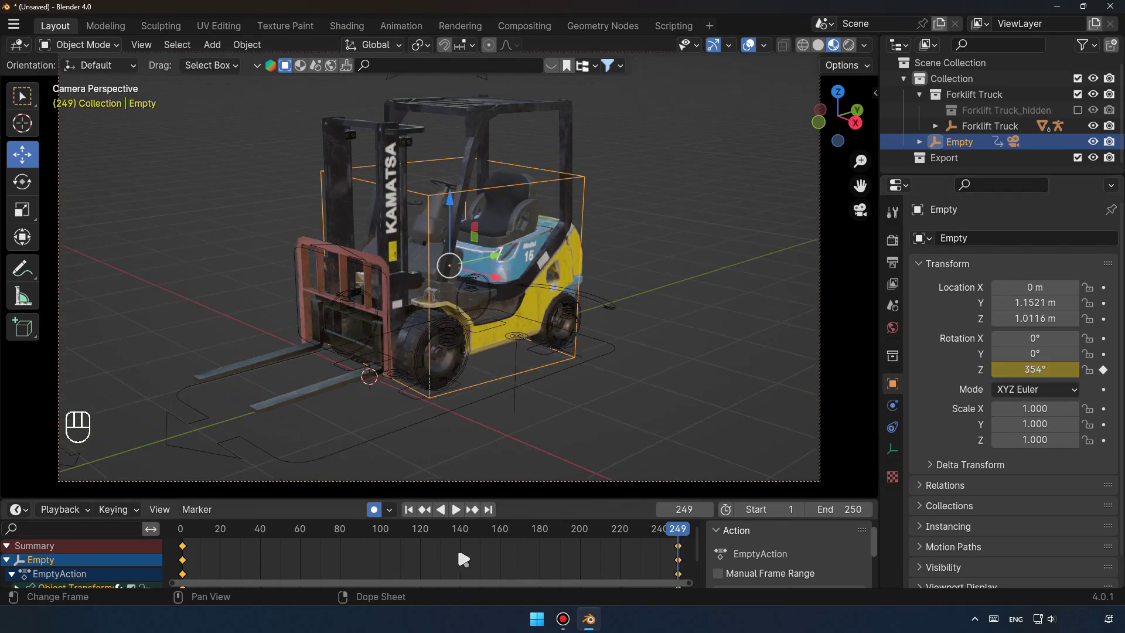
{"action": "left_click", "coordinate": [423, 522]}
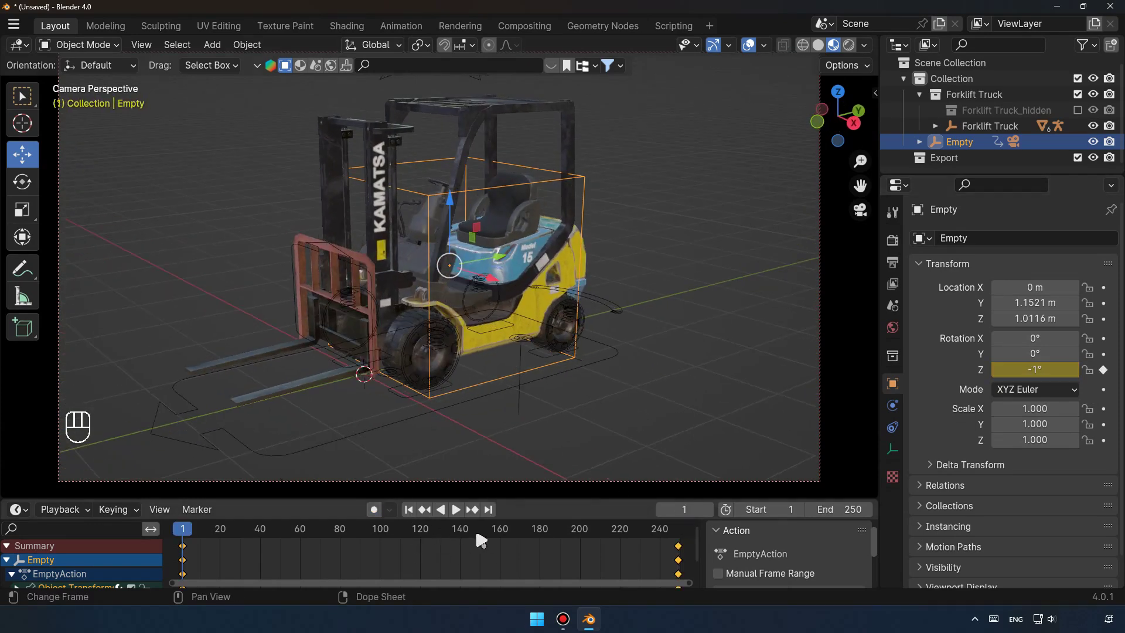
{"action": "left_click", "coordinate": [461, 516]}
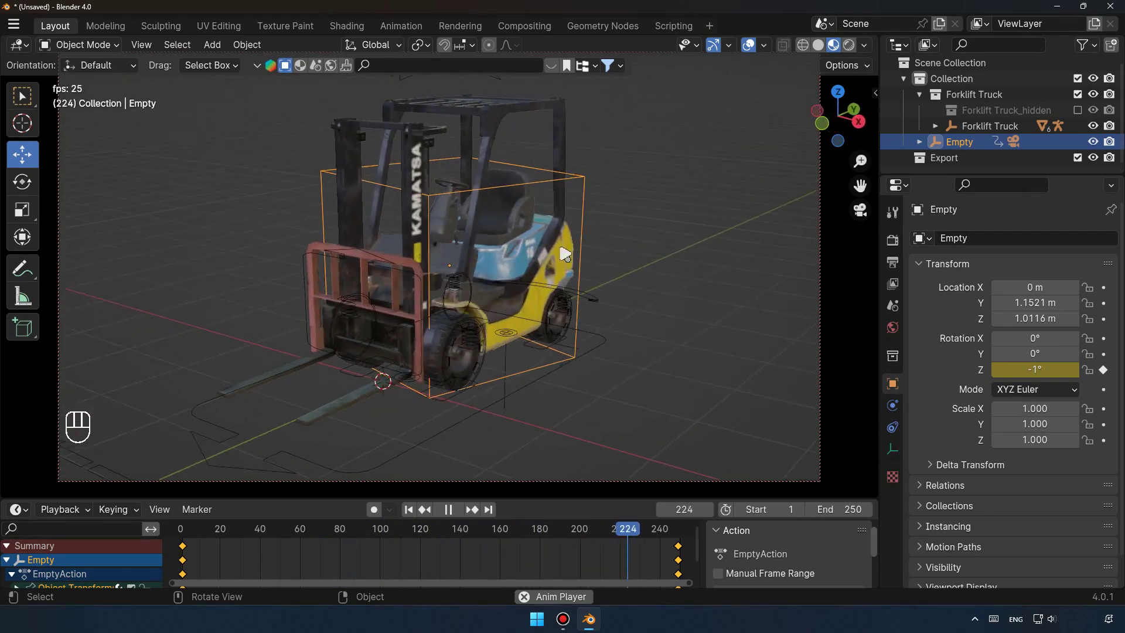
{"action": "left_click", "coordinate": [450, 513]}
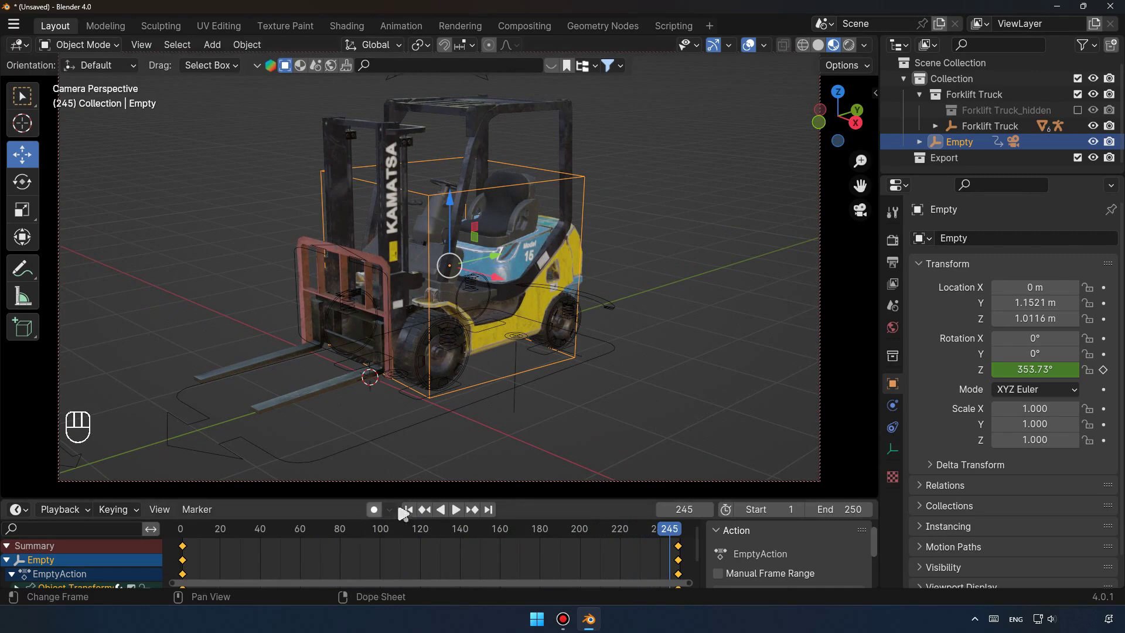
Delete the camera's Empty and add a Bezier circle at the origin.
{"action": "left_click_drag", "start_coordinate": [413, 518], "coordinate": [856, 220]}
{"action": "middle_click", "coordinate": [518, 302]}
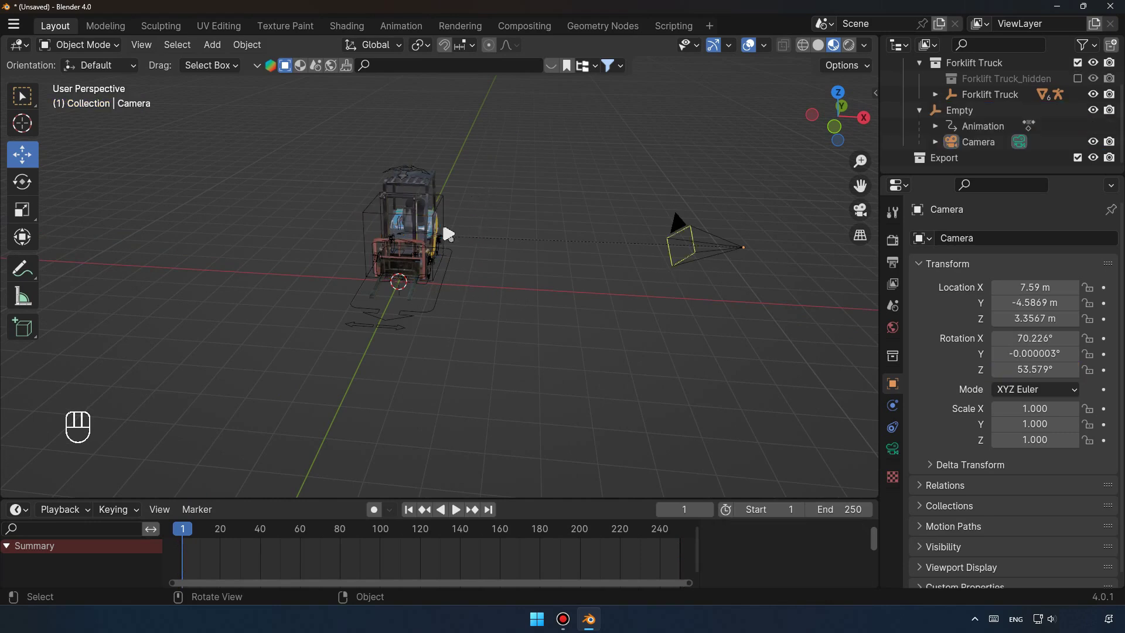
{"action": "left_click", "coordinate": [449, 217]}
{"action": "key", "text": "Delete"}
{"action": "left_click", "coordinate": [604, 330]}
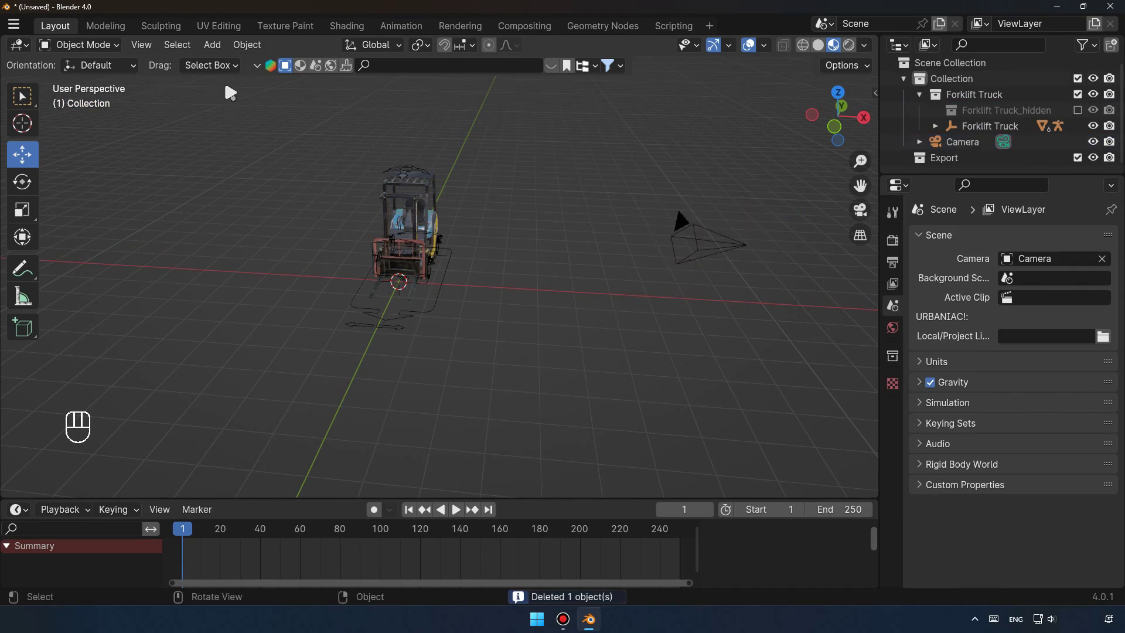
{"action": "left_click_drag", "start_coordinate": [221, 49], "coordinate": [409, 102]}
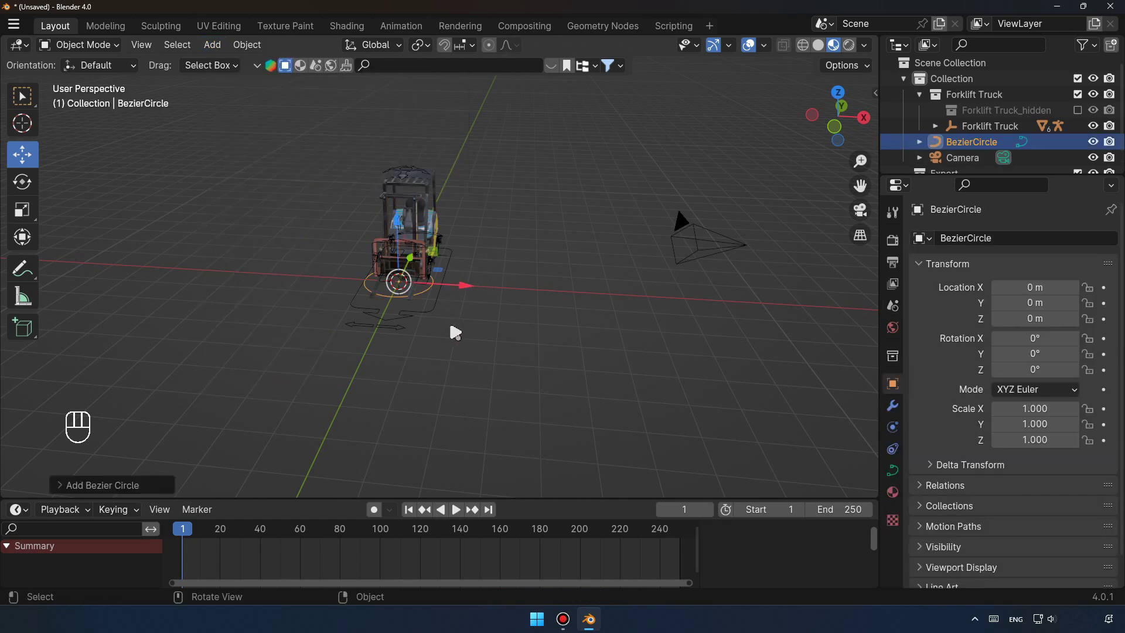
Scale the BezierCircle to about 5.5 (11.1 m across) around the forklift and reset the camera to the origin.
{"action": "left_click", "coordinate": [31, 211]}
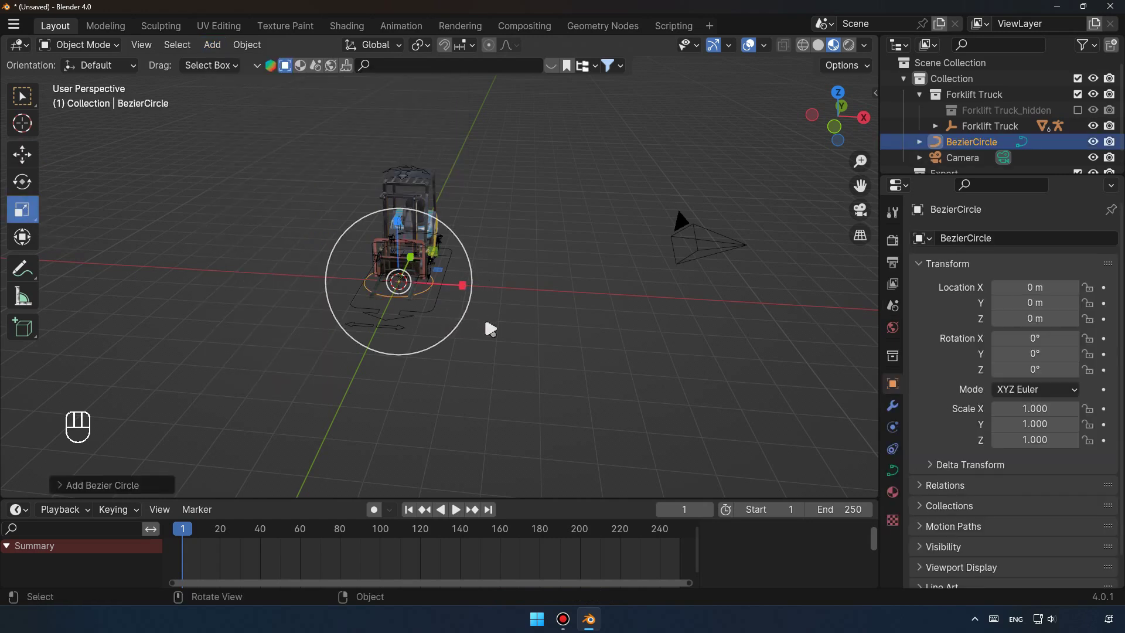
{"action": "left_click", "coordinate": [559, 358]}
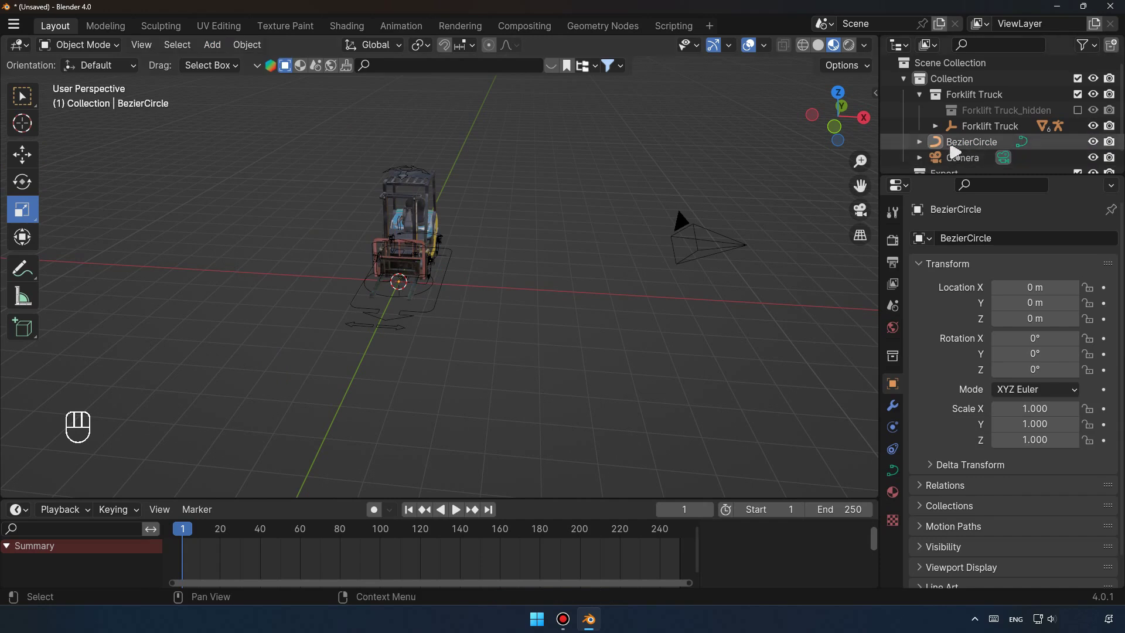
{"action": "left_click", "coordinate": [982, 149]}
{"action": "left_click", "coordinate": [474, 311]}
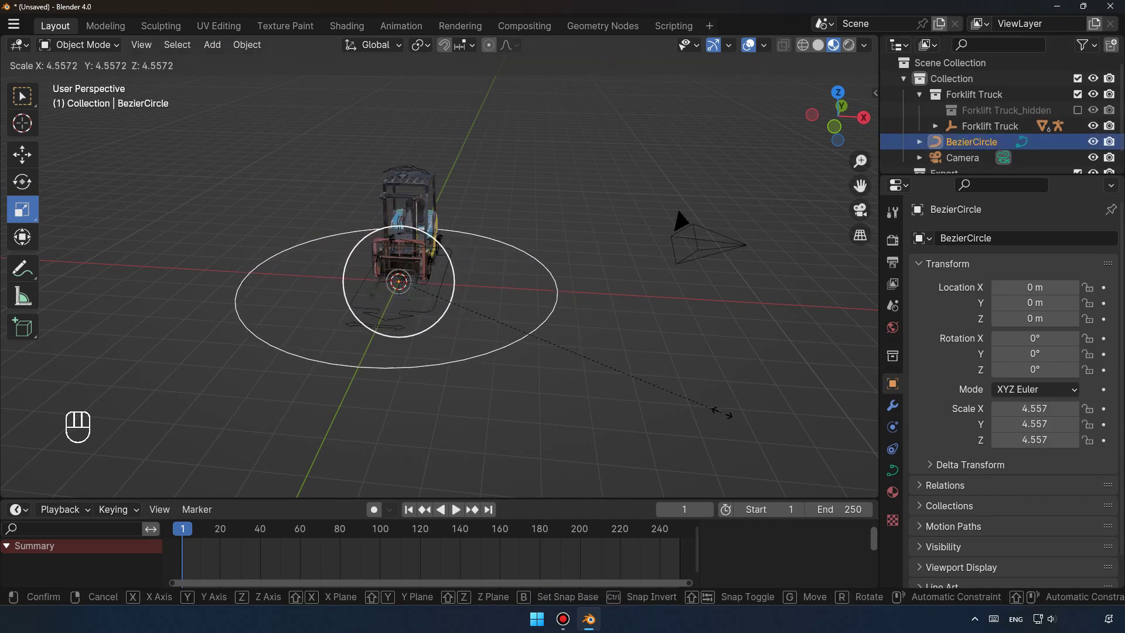
{"action": "left_click", "coordinate": [35, 164]}
{"action": "left_click_drag", "start_coordinate": [620, 364], "coordinate": [720, 304]}
{"action": "left_click_drag", "start_coordinate": [770, 194], "coordinate": [637, 373]}
{"action": "left_click", "coordinate": [879, 97]}
{"action": "left_click", "coordinate": [647, 217]}
{"action": "left_click_drag", "start_coordinate": [668, 279], "coordinate": [714, 202]}
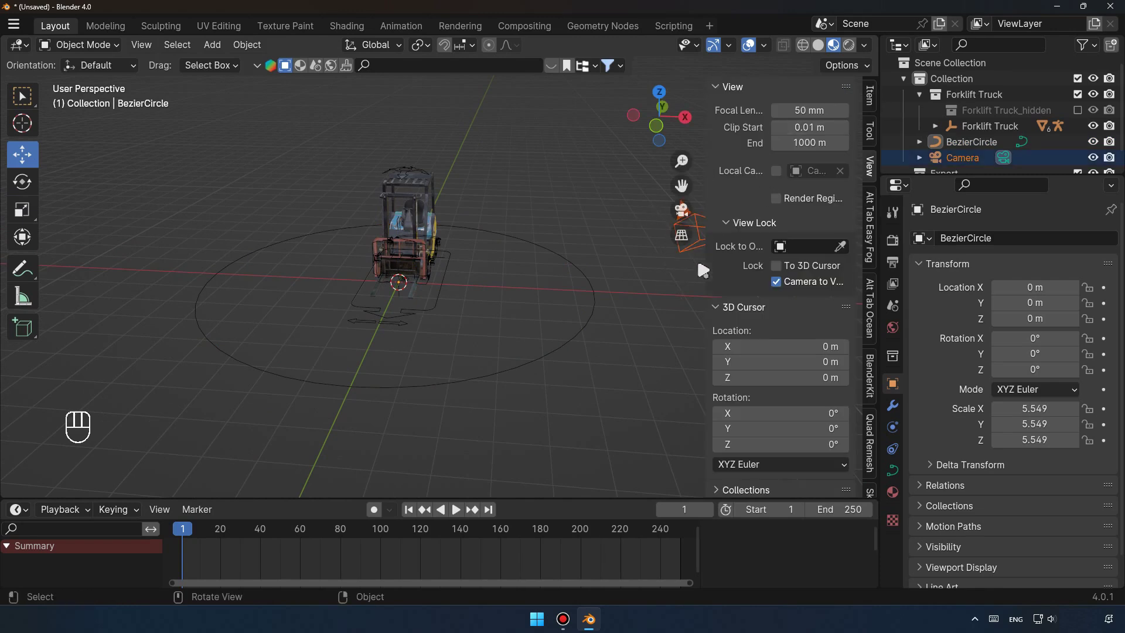
{"action": "left_click", "coordinate": [872, 102]}
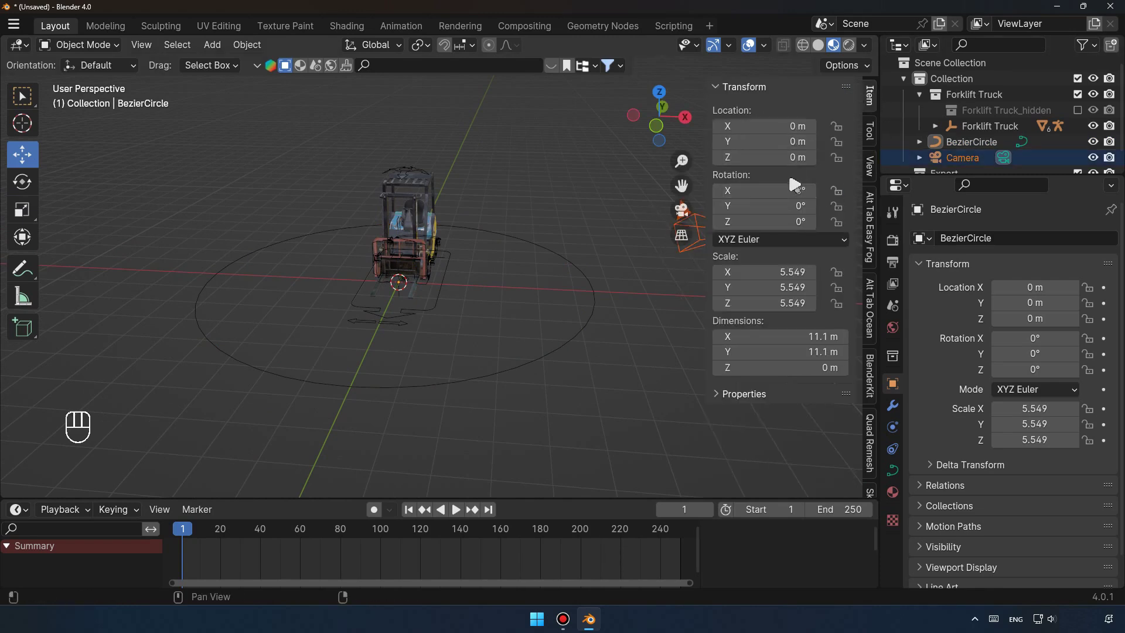
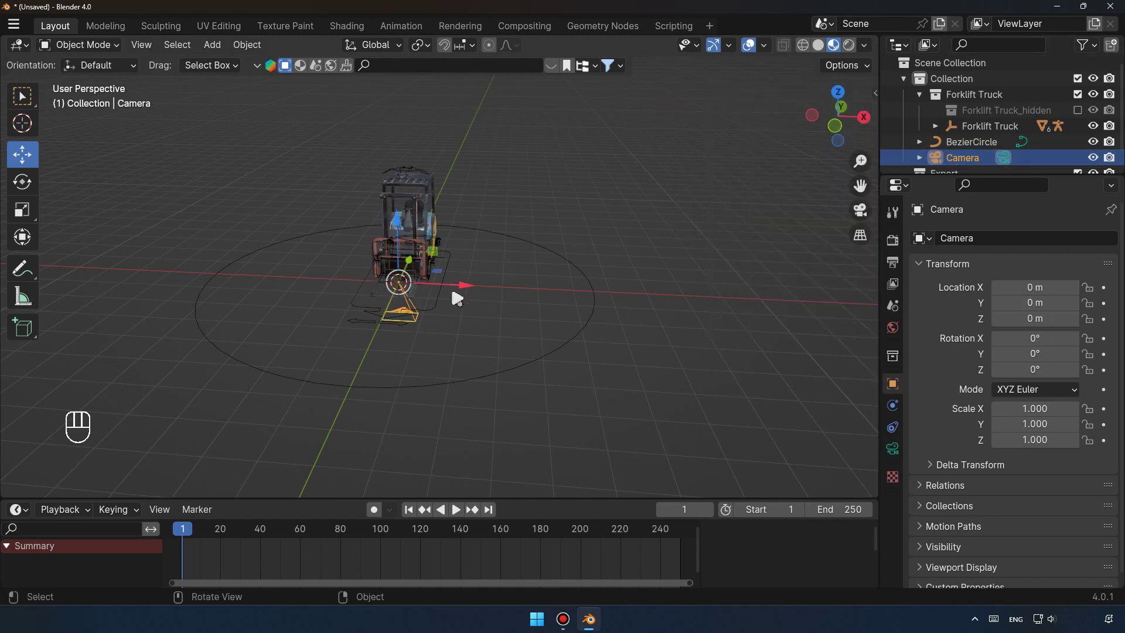
Give the camera a Follow Path constraint targeting BezierCircle.
{"action": "left_click_drag", "start_coordinate": [499, 328], "coordinate": [608, 271]}
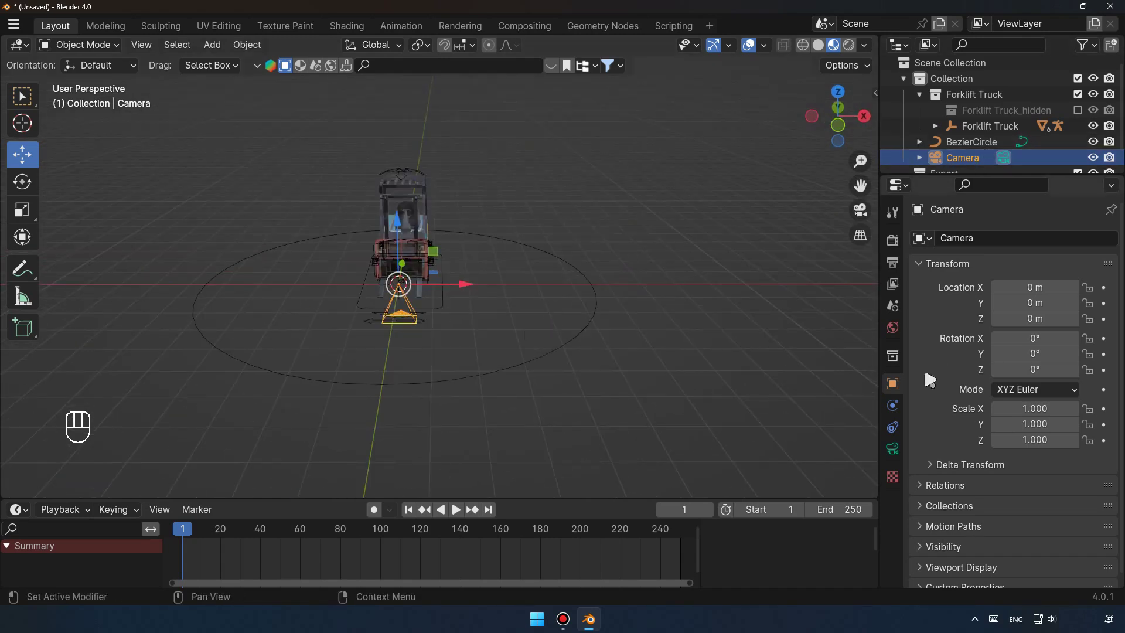
{"action": "left_click", "coordinate": [899, 433]}
{"action": "left_click_drag", "start_coordinate": [1016, 245], "coordinate": [1071, 356]}
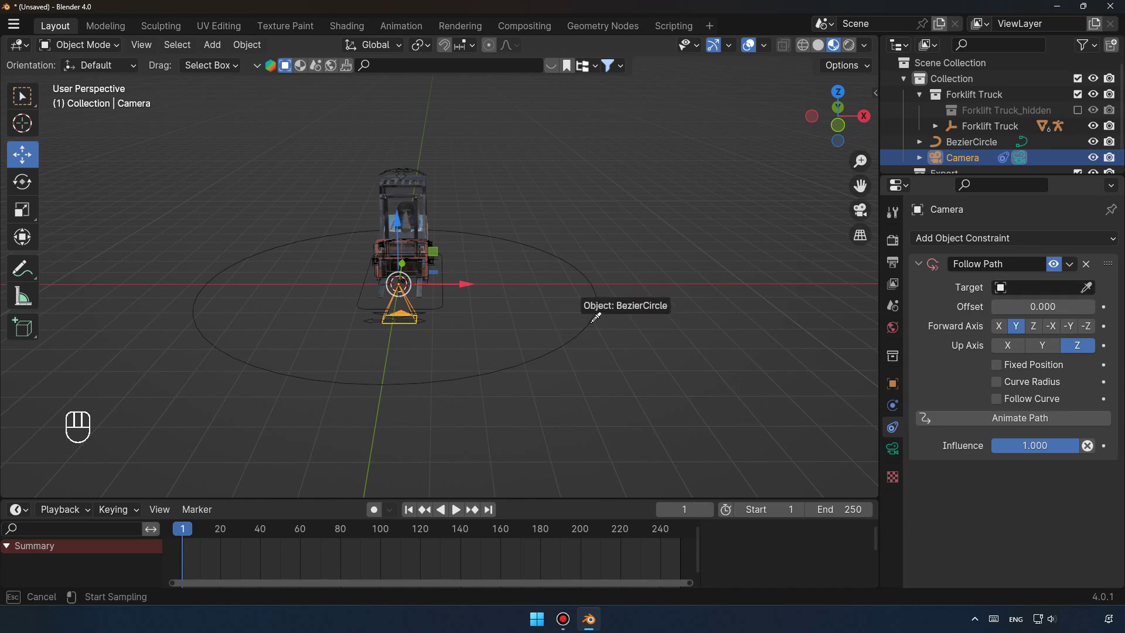
{"action": "left_click_drag", "start_coordinate": [458, 387], "coordinate": [613, 395]}
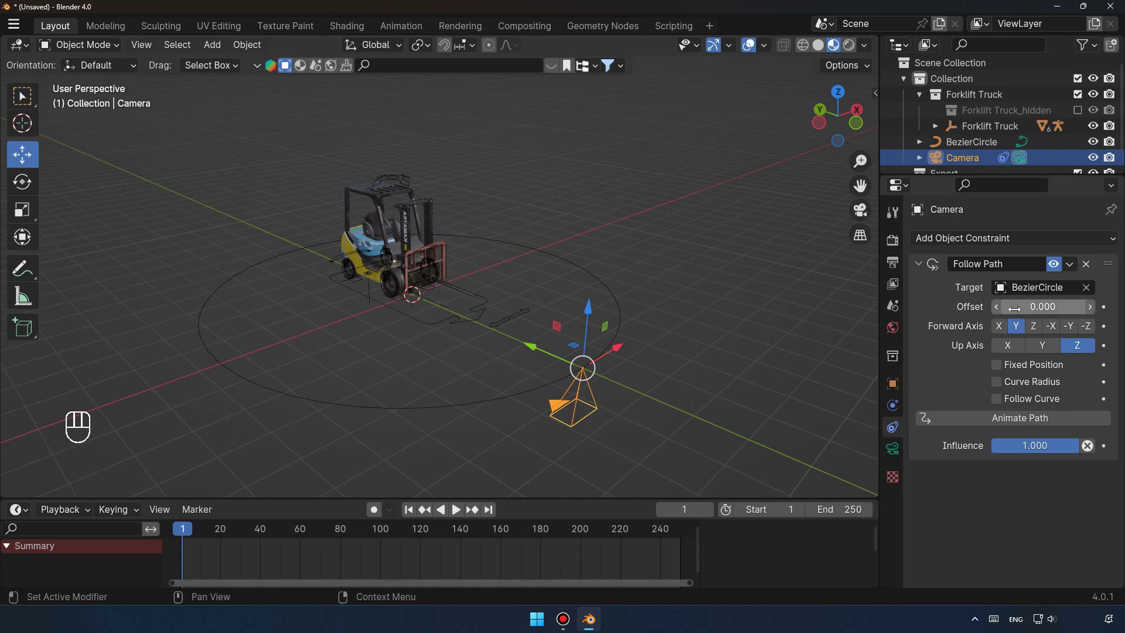
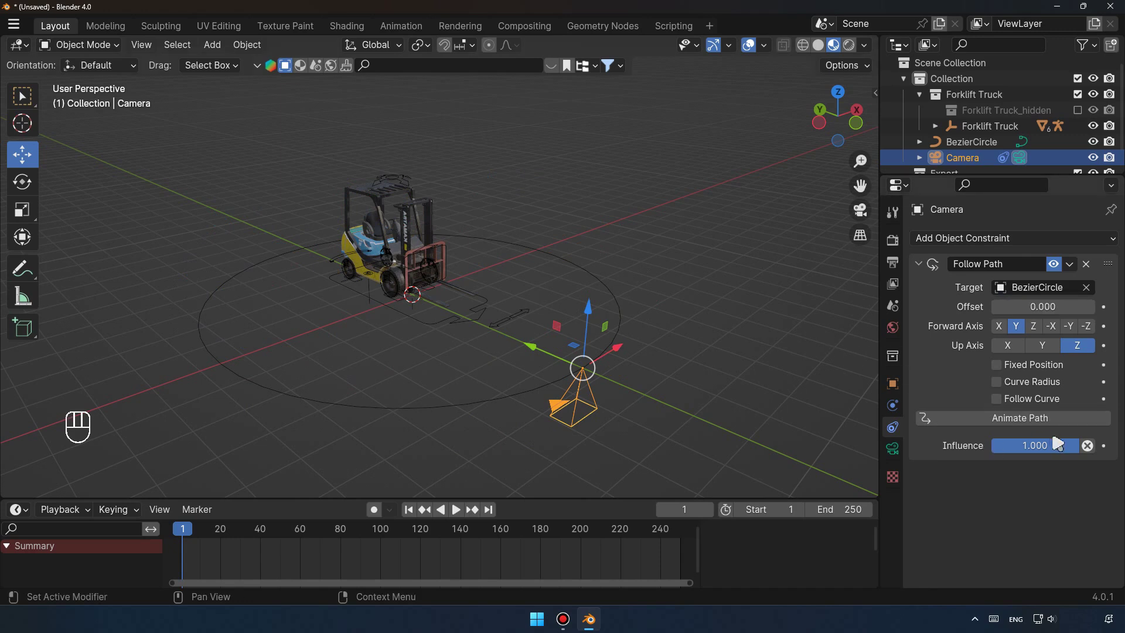
Add a Track To constraint aiming the camera at ForkLift_Rig with Track Axis -Z and Up Y.
{"action": "left_click_drag", "start_coordinate": [1073, 455], "coordinate": [944, 444]}
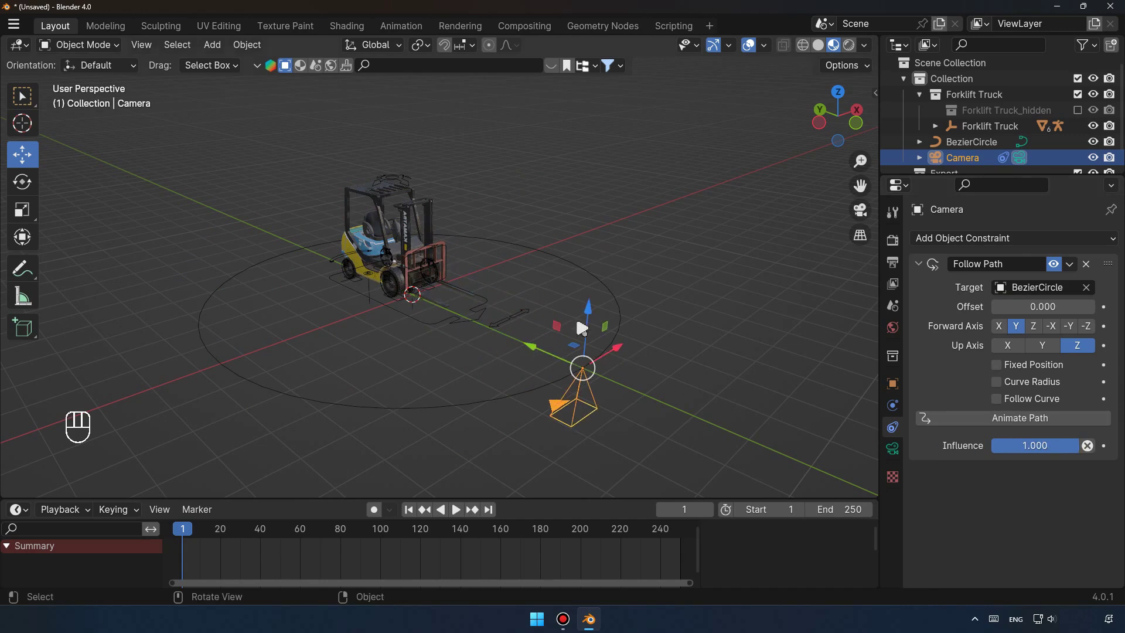
{"action": "left_click_drag", "start_coordinate": [1029, 248], "coordinate": [968, 355]}
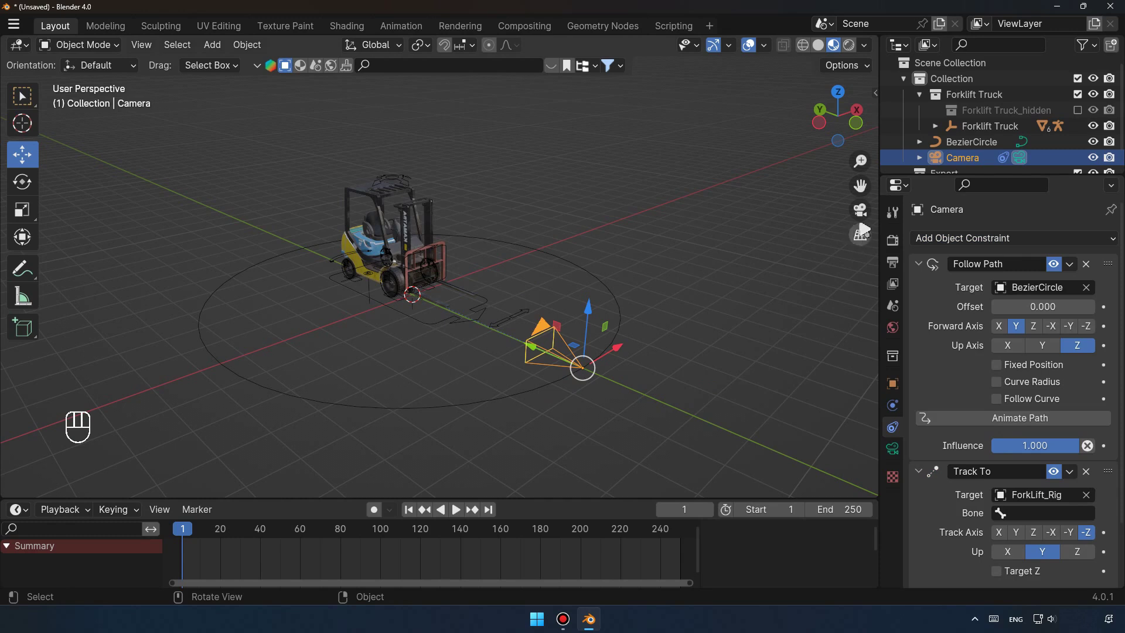
{"action": "left_click", "coordinate": [863, 217]}
{"action": "left_click", "coordinate": [862, 218]}
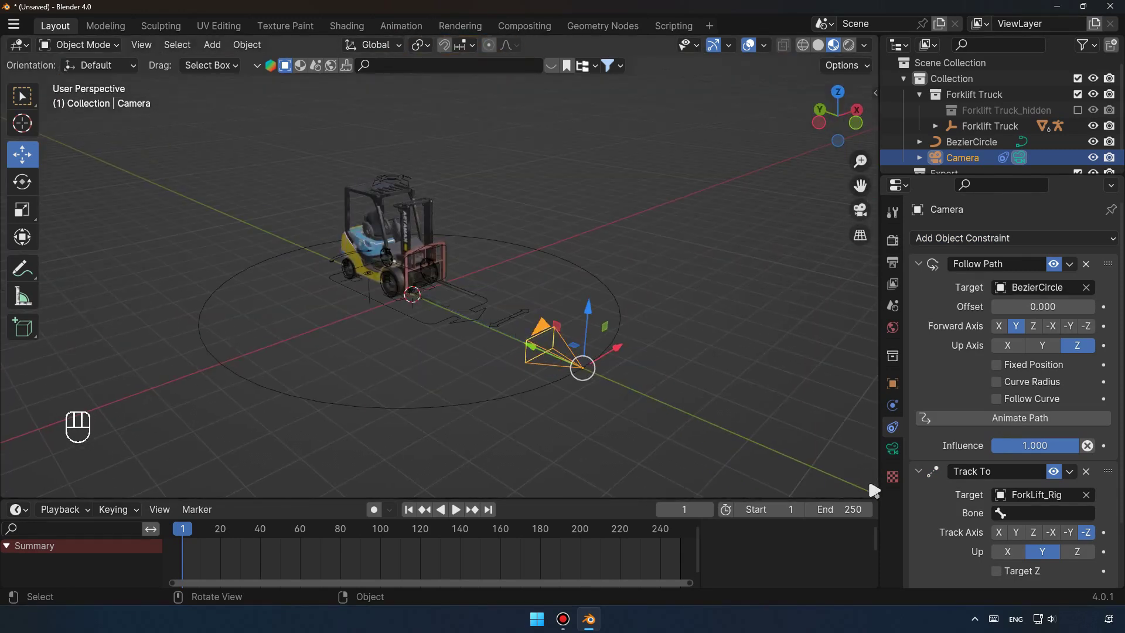
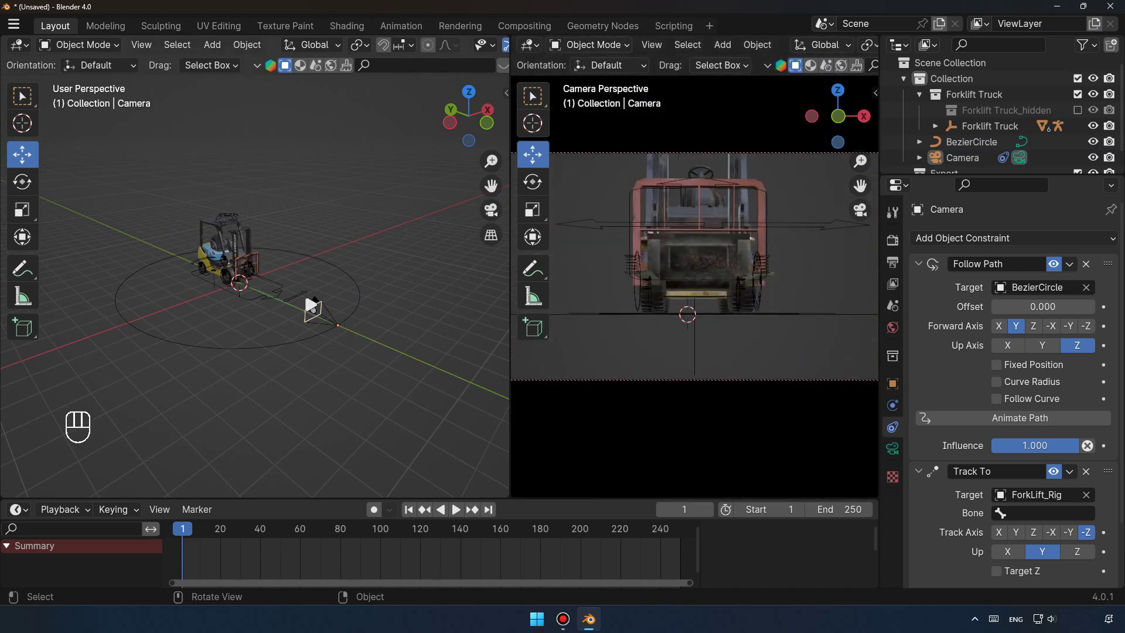
Split the 3D Viewport vertically and set the new right-hand area to camera view.
{"action": "left_click_drag", "start_coordinate": [333, 294], "coordinate": [303, 338]}
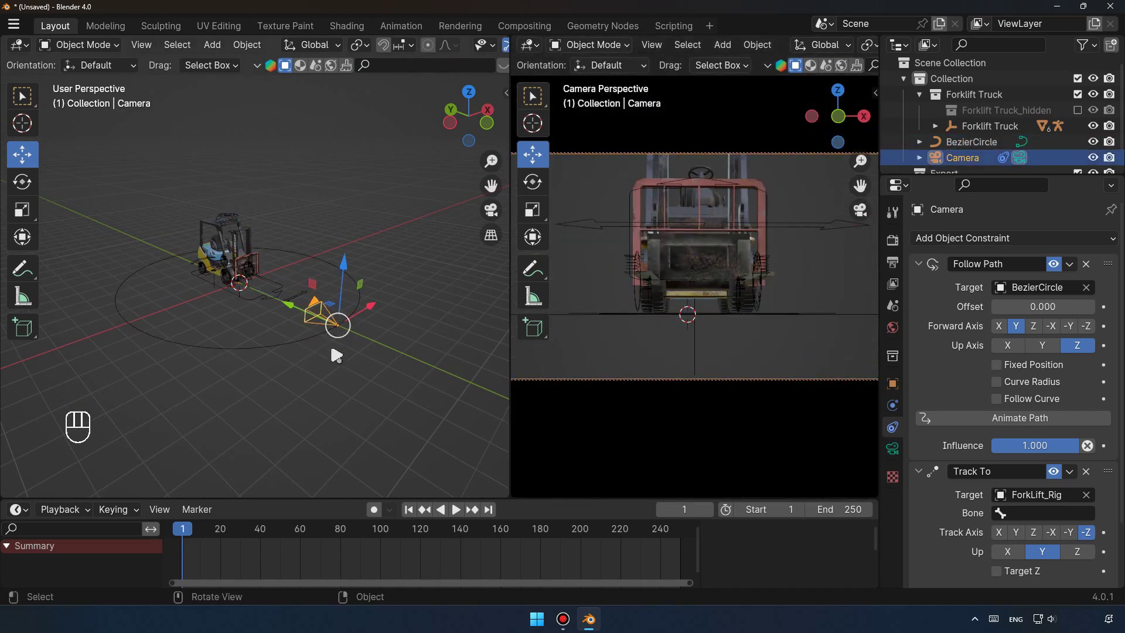
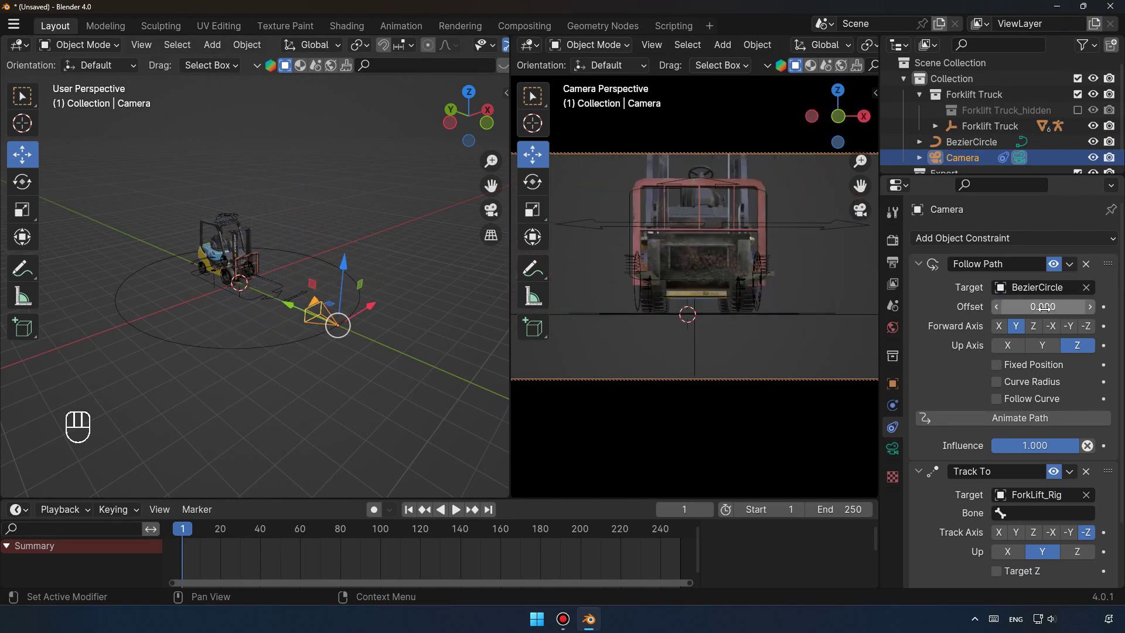
Keyframe the Follow Path offset at 0 on frame 1 and -100 on frame 250, preview, and rewind.
{"action": "left_click", "coordinate": [1106, 315]}
{"action": "left_click_drag", "start_coordinate": [207, 535], "coordinate": [687, 525]}
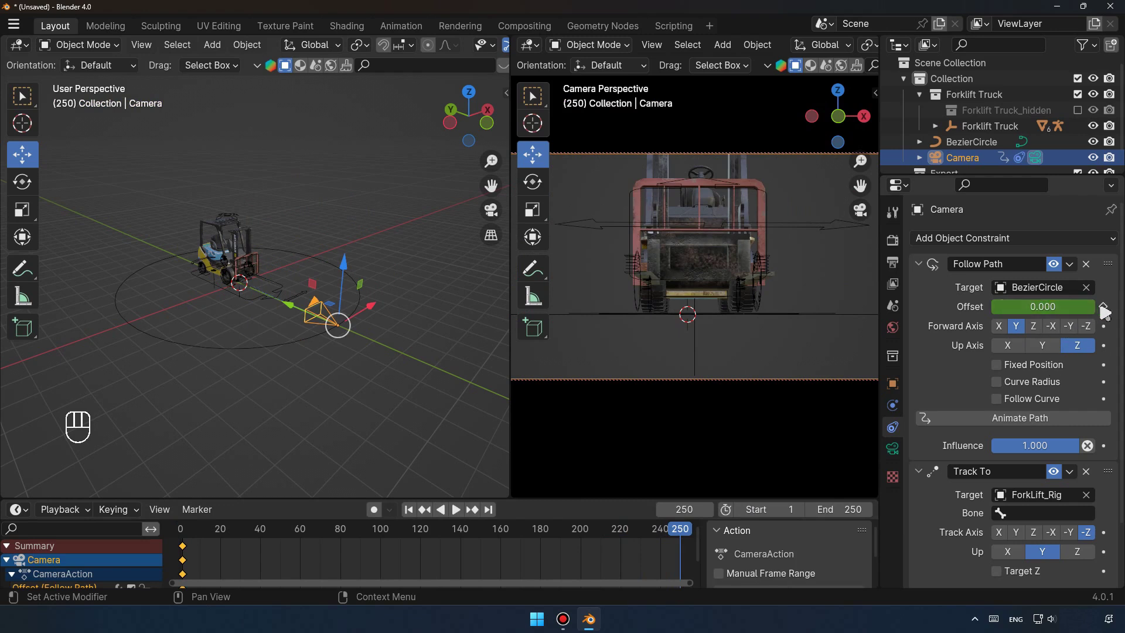
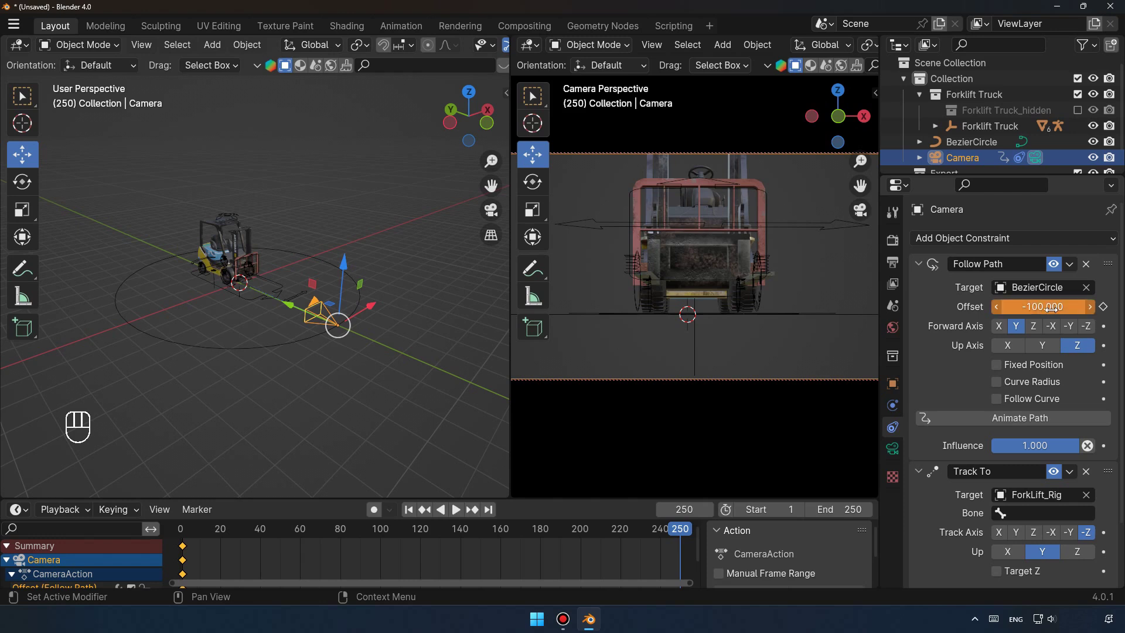
{"action": "left_click", "coordinate": [1109, 311]}
{"action": "left_click_drag", "start_coordinate": [415, 514], "coordinate": [460, 515]}
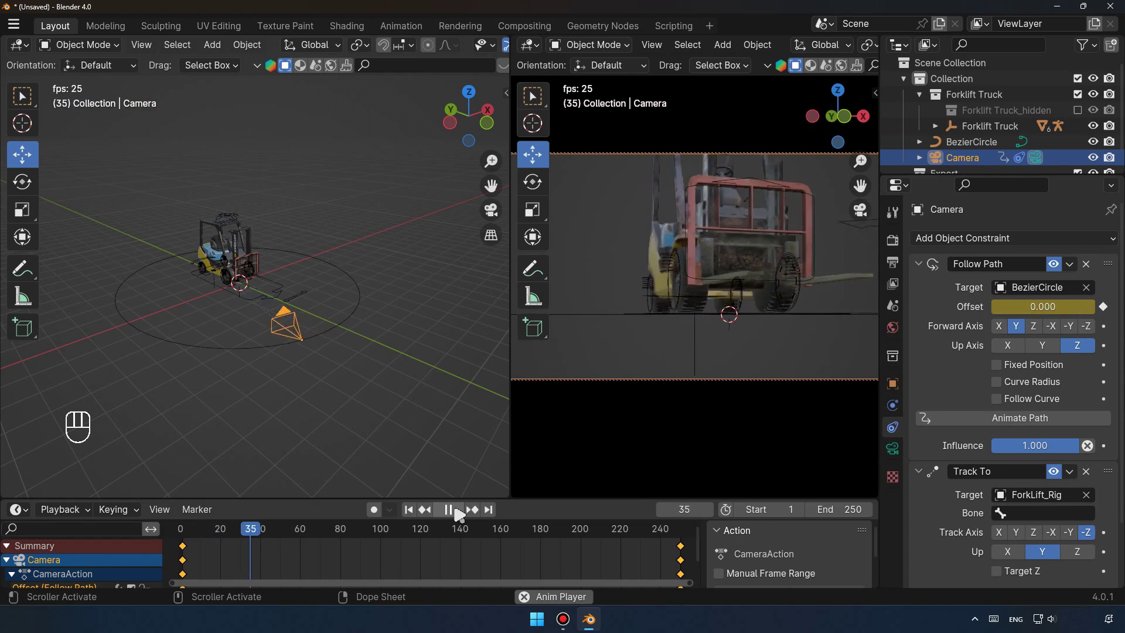
{"action": "left_click", "coordinate": [460, 515]}
{"action": "left_click", "coordinate": [418, 516]}
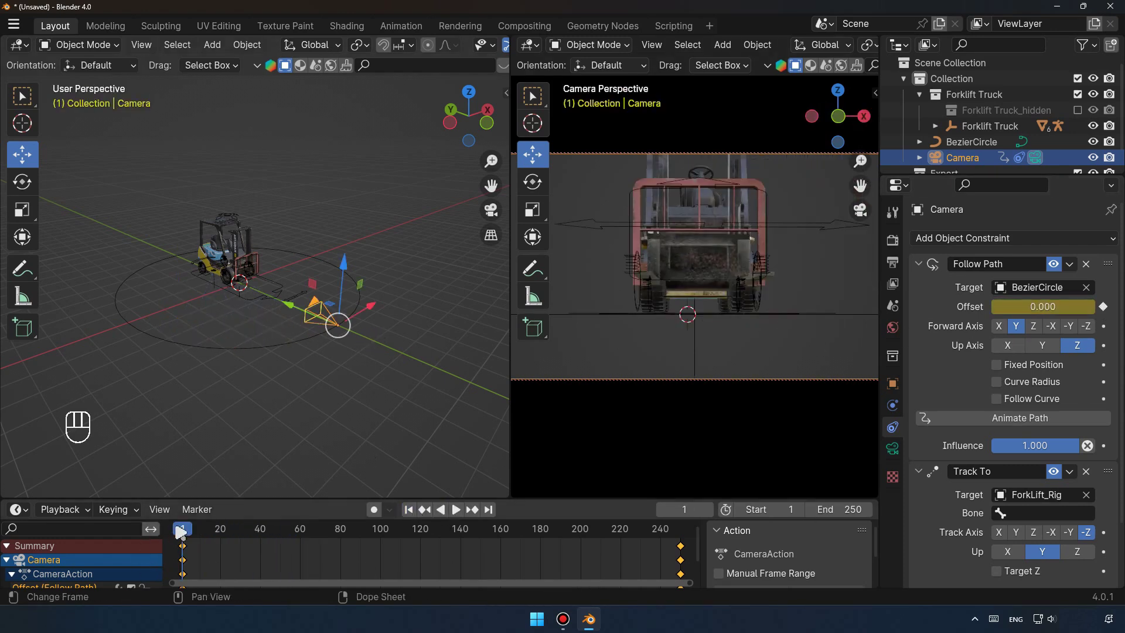
Re-keyframe the offset as 100 at frame 250, play the circling camera, then stop and rewind.
{"action": "left_click_drag", "start_coordinate": [188, 530], "coordinate": [700, 549]}
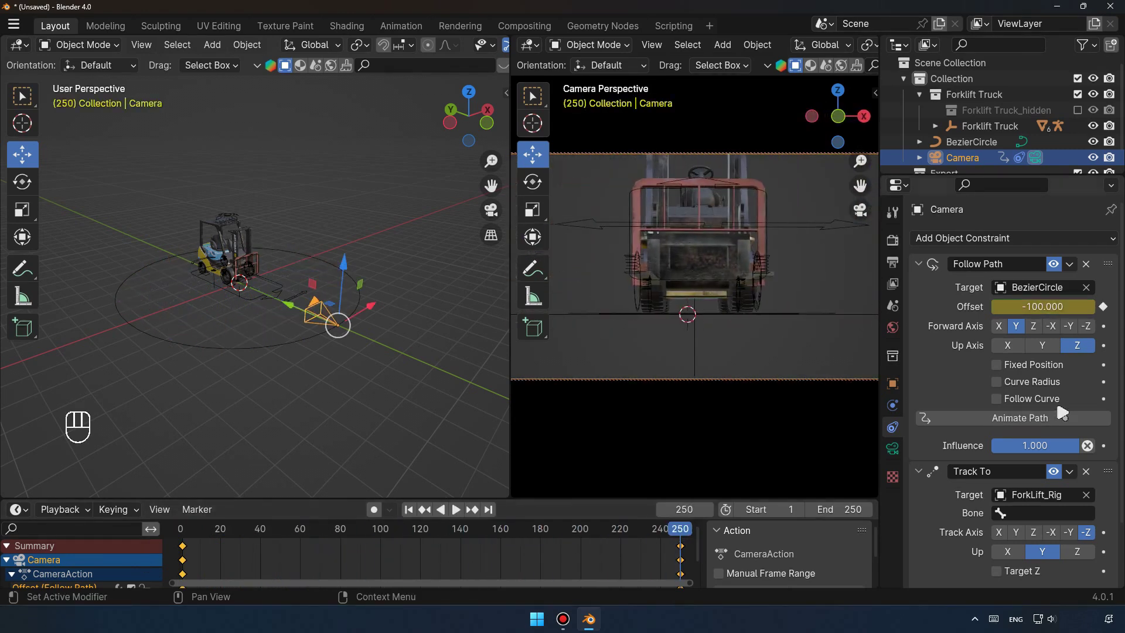
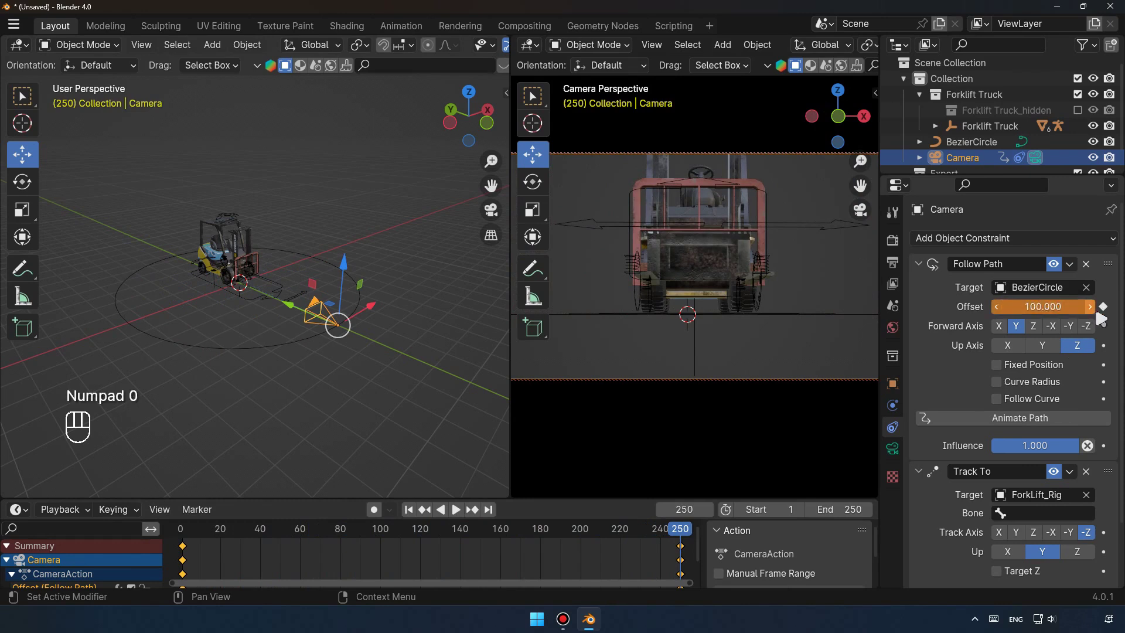
{"action": "left_click", "coordinate": [1108, 313]}
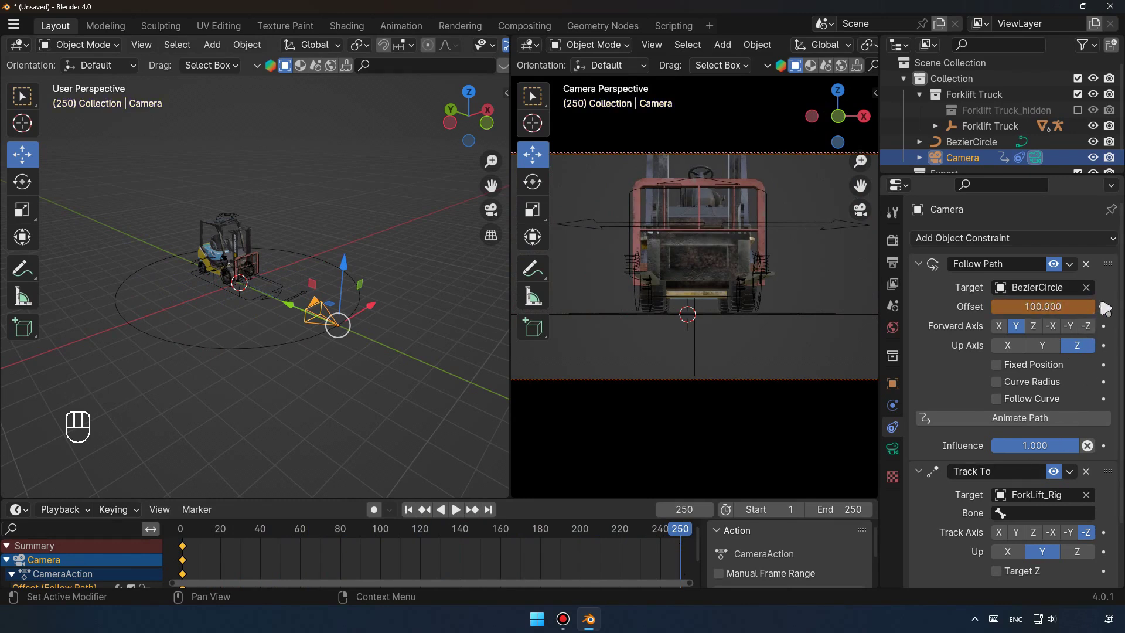
{"action": "left_click", "coordinate": [1109, 313]}
{"action": "left_click", "coordinate": [415, 516]}
{"action": "left_click", "coordinate": [461, 512]}
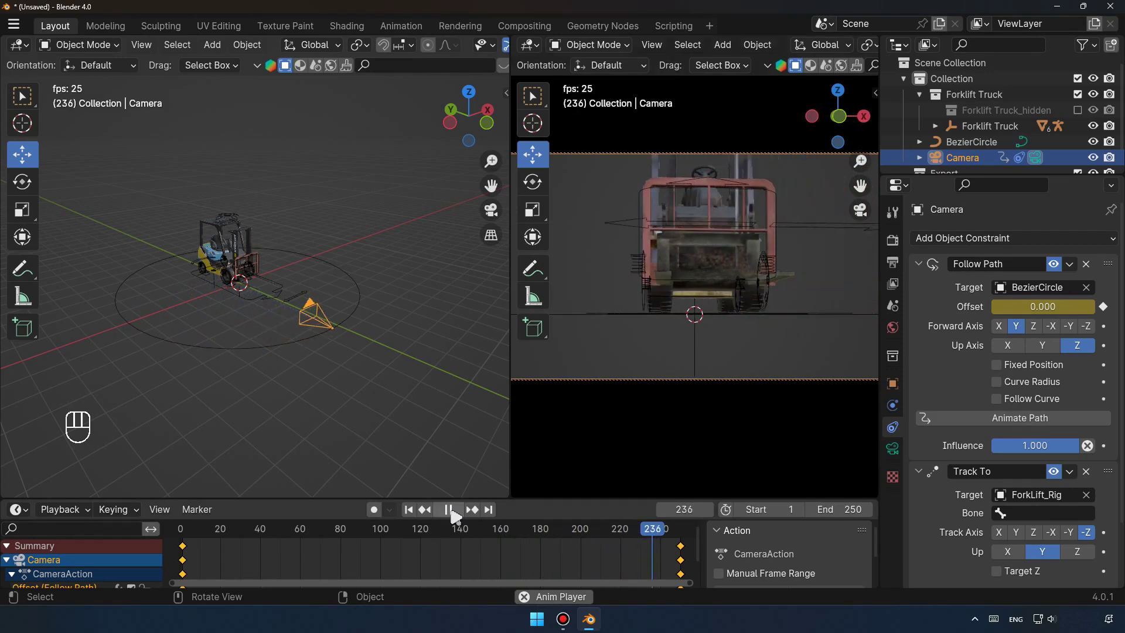
{"action": "left_click_drag", "start_coordinate": [454, 515], "coordinate": [454, 518]}
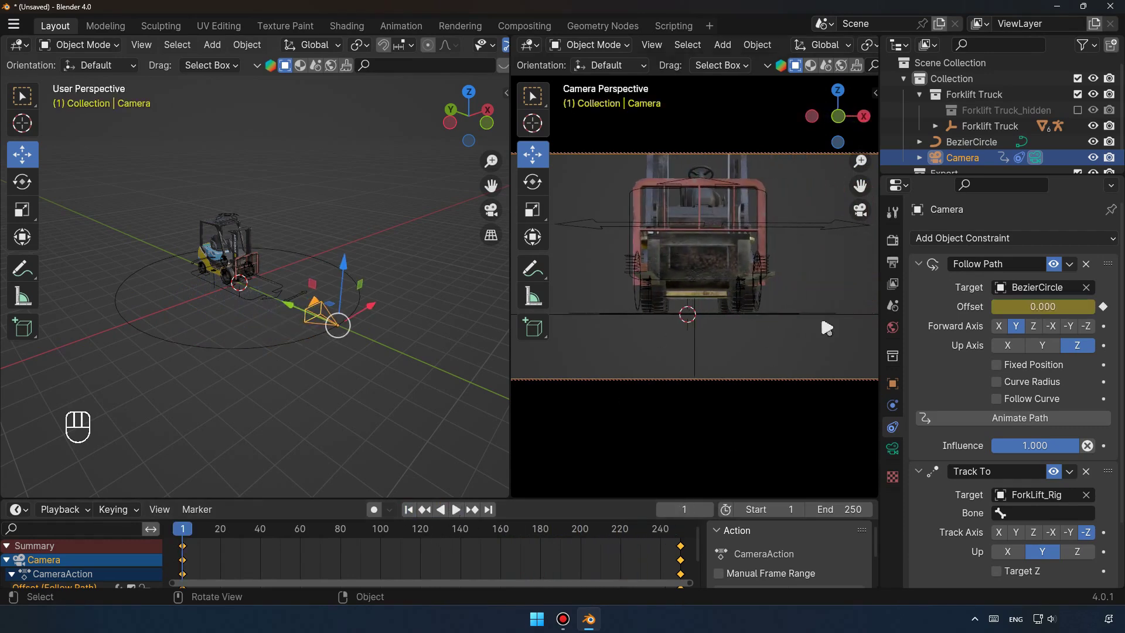
Raise the BezierCircle along Z so the camera looks down on the forklift, preview, and return to frame 1.
{"action": "left_click", "coordinate": [984, 145]}
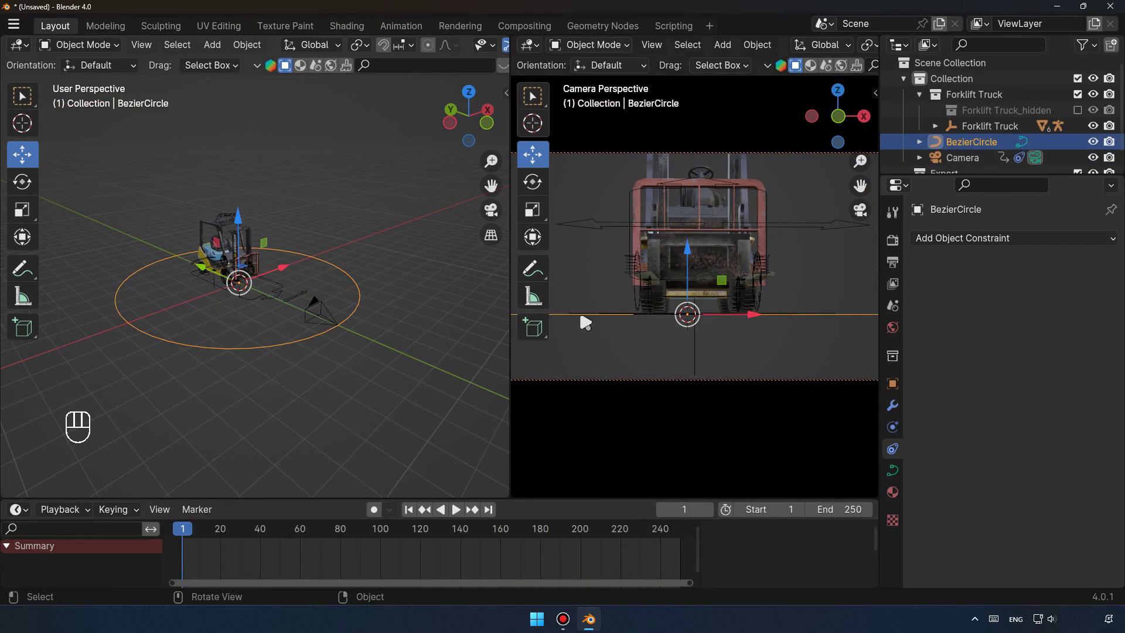
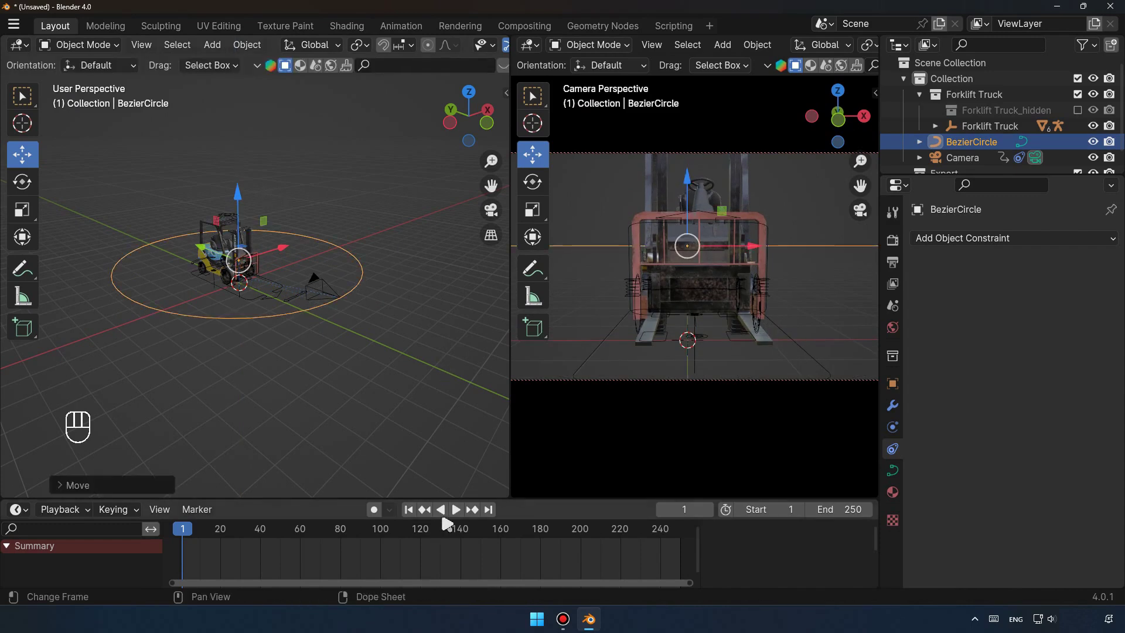
{"action": "left_click", "coordinate": [466, 513]}
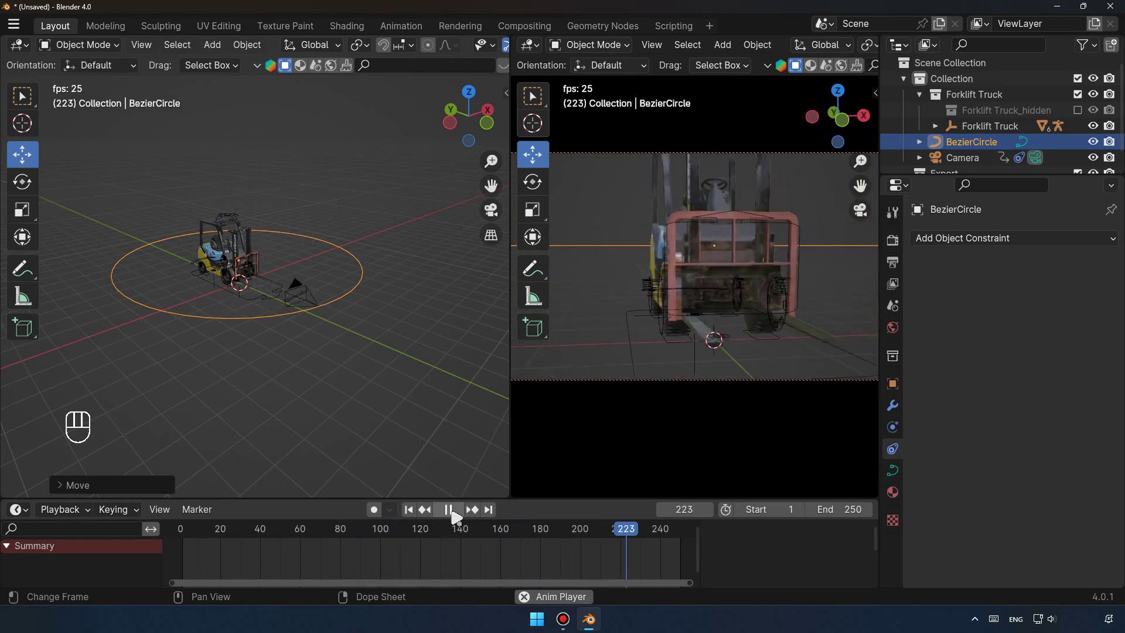
{"action": "left_click", "coordinate": [457, 516]}
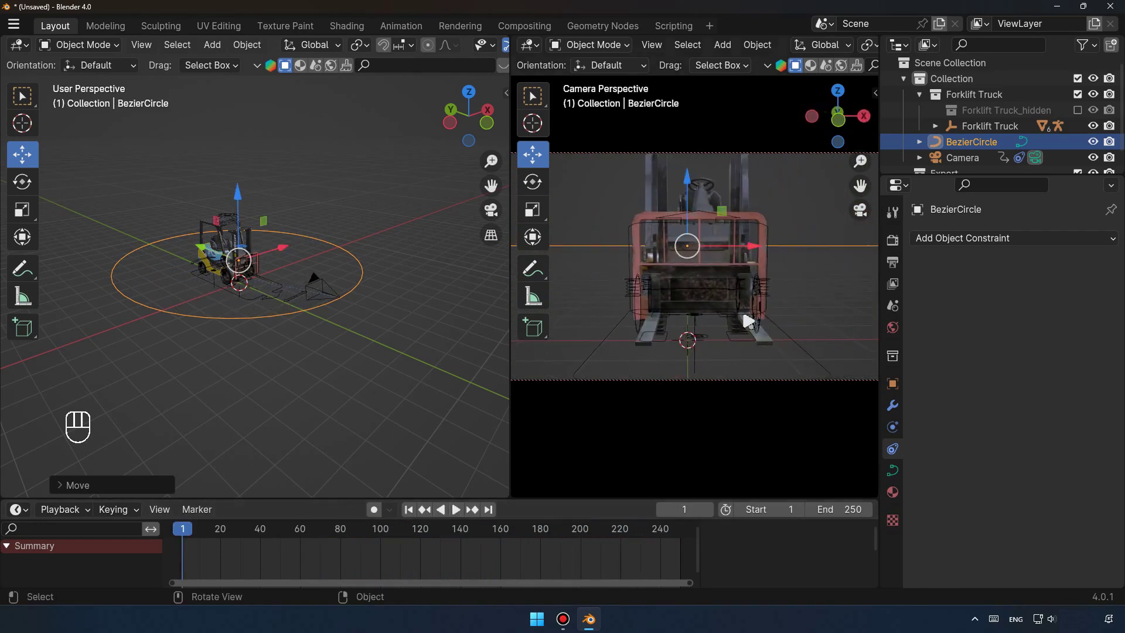
{"action": "left_click", "coordinate": [346, 354]}
{"action": "left_click_drag", "start_coordinate": [330, 374], "coordinate": [337, 373]}
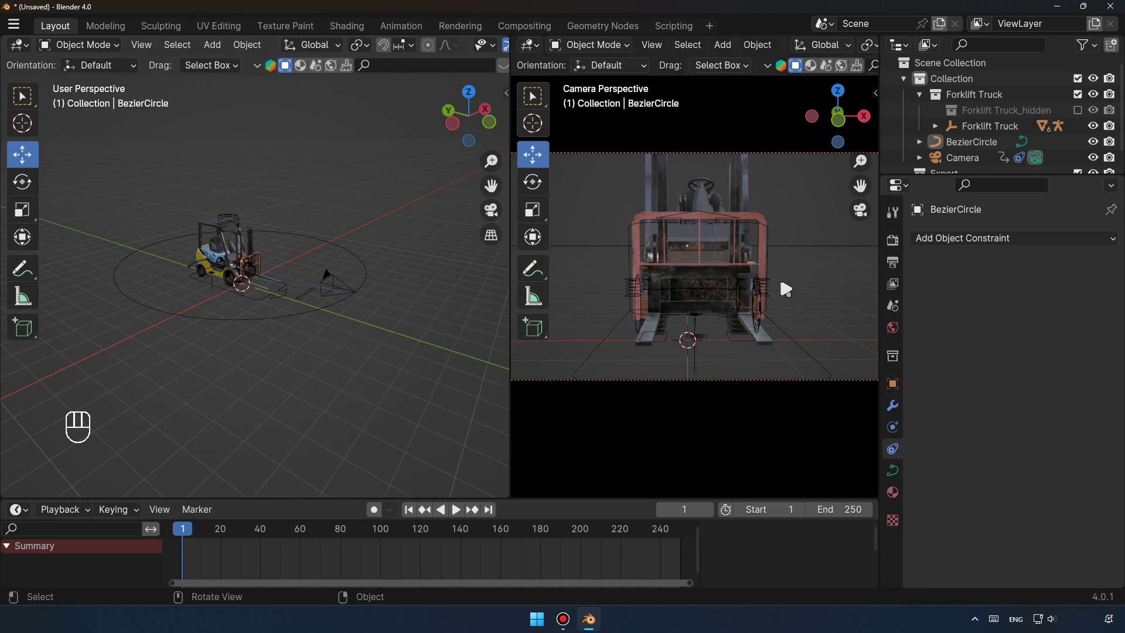
{"action": "left_click", "coordinate": [364, 270]}
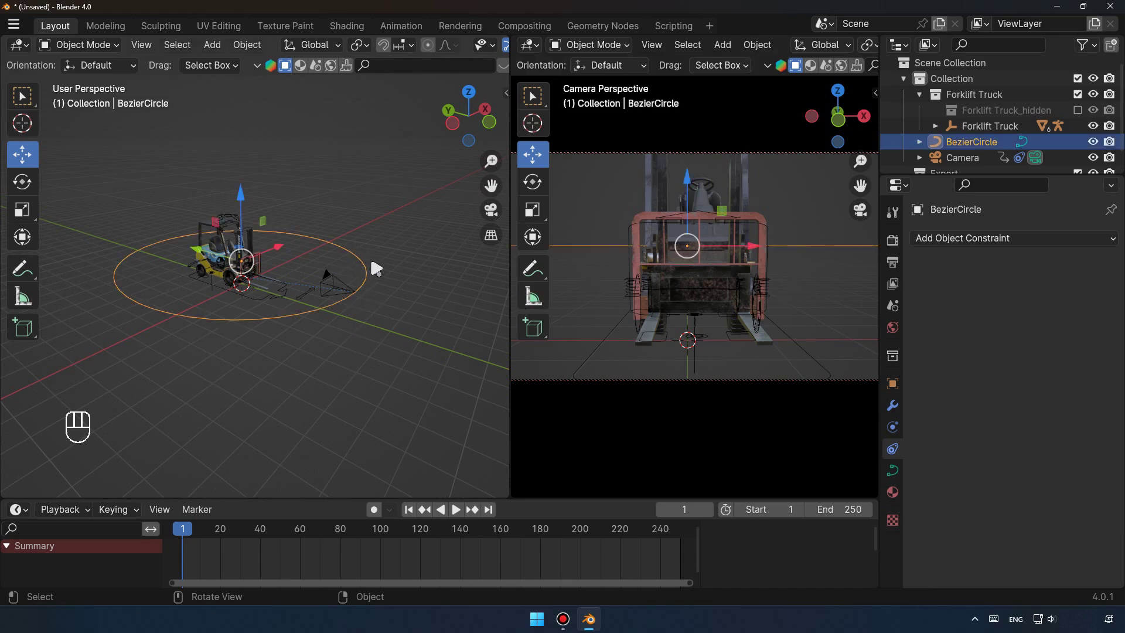
Delete the BezierCircle path and inspect the camera's location and rotation in the sidebar.
{"action": "key", "text": "Delete"}
{"action": "left_click_drag", "start_coordinate": [290, 306], "coordinate": [410, 307]}
{"action": "left_click", "coordinate": [968, 143]}
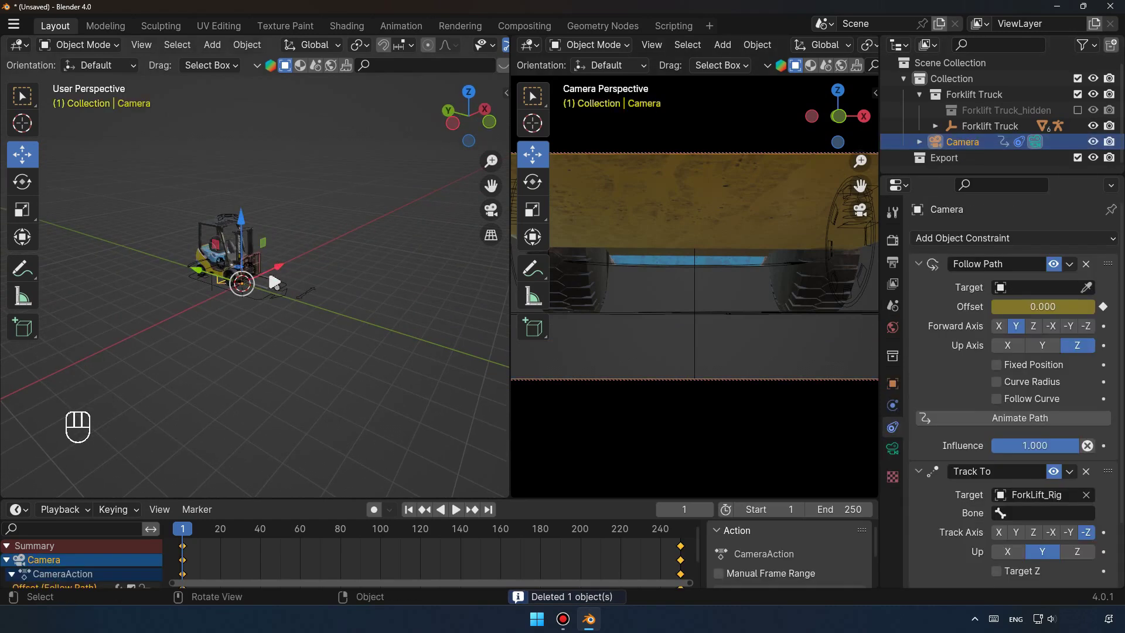
{"action": "left_click", "coordinate": [880, 97]}
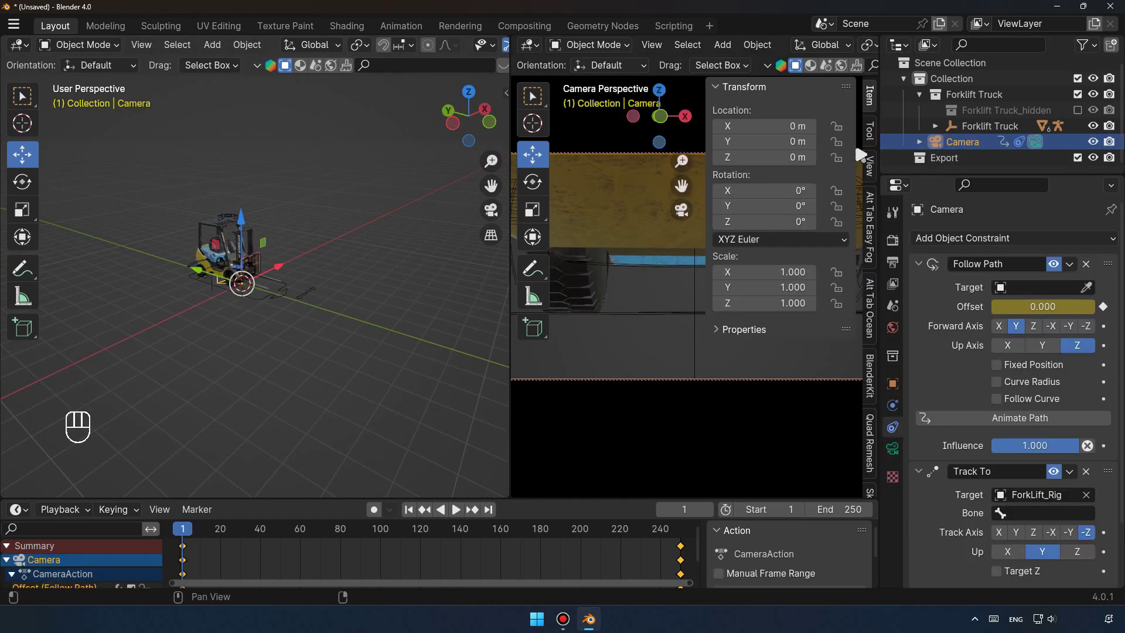
{"action": "left_click", "coordinate": [875, 104]}
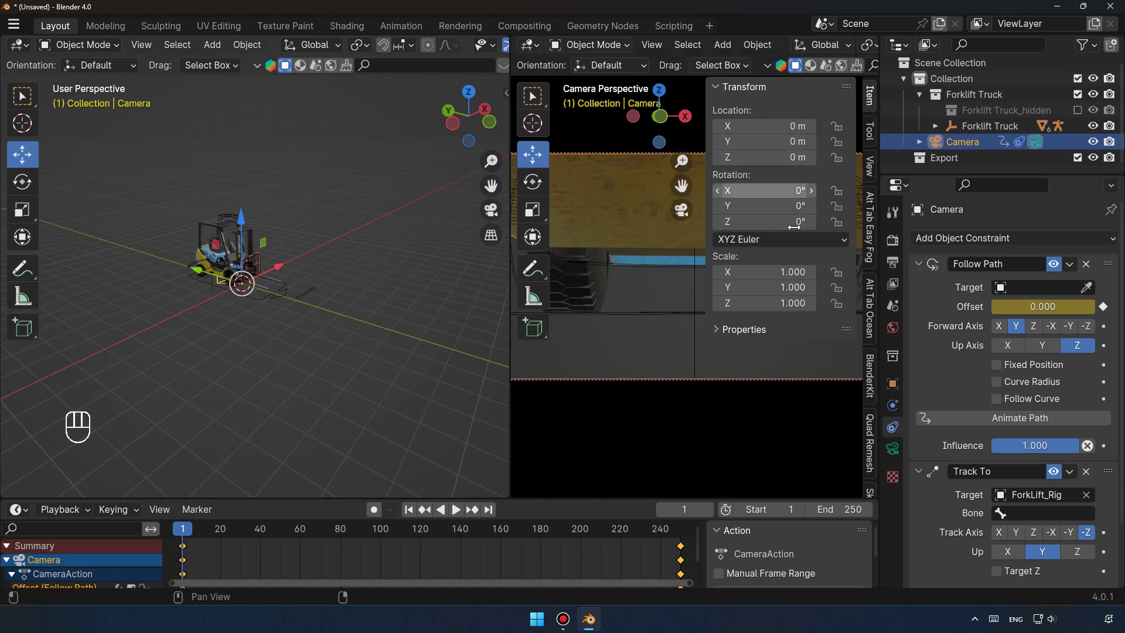
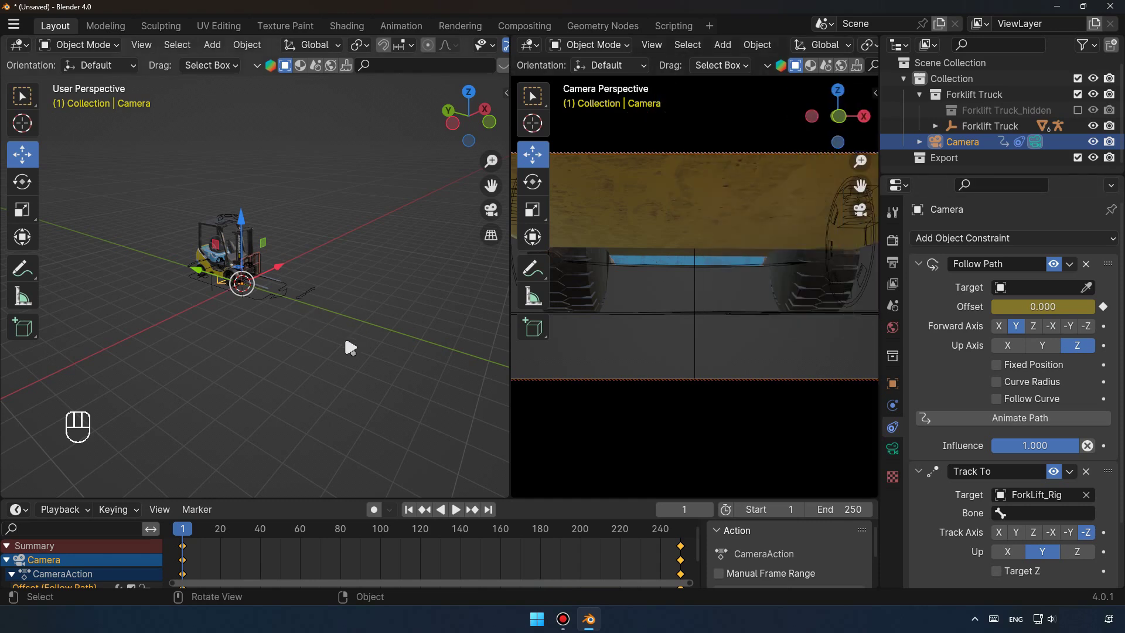
Add a new Bezier curve to the scene near the forklift.
{"action": "left_click_drag", "start_coordinate": [348, 344], "coordinate": [277, 287]}
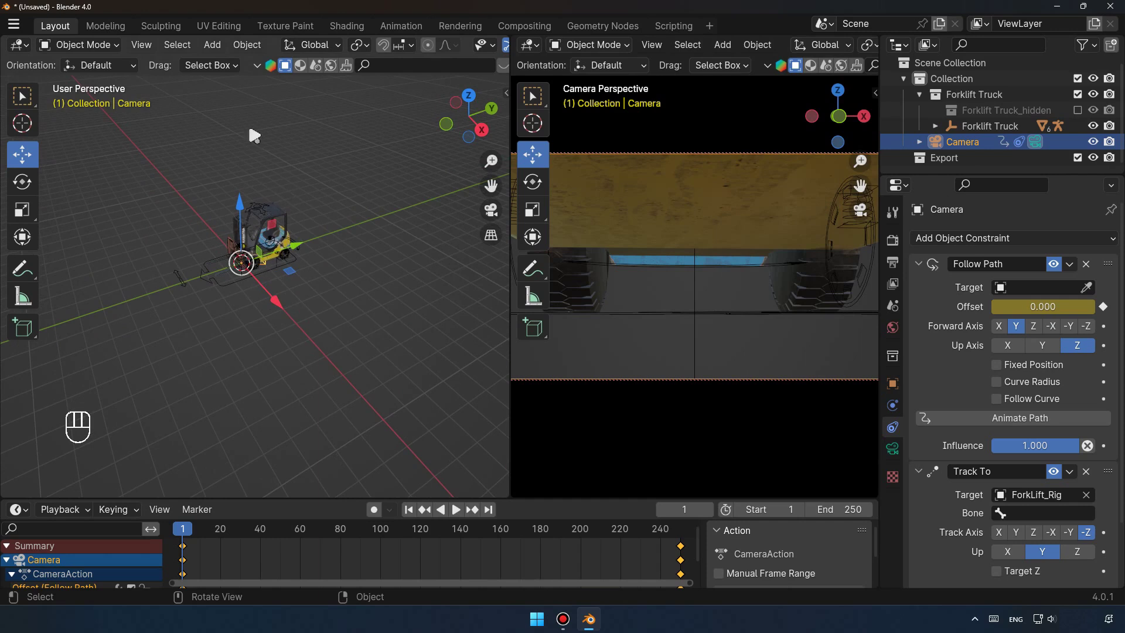
{"action": "left_click_drag", "start_coordinate": [224, 54], "coordinate": [385, 80]}
{"action": "left_click", "coordinate": [271, 291]}
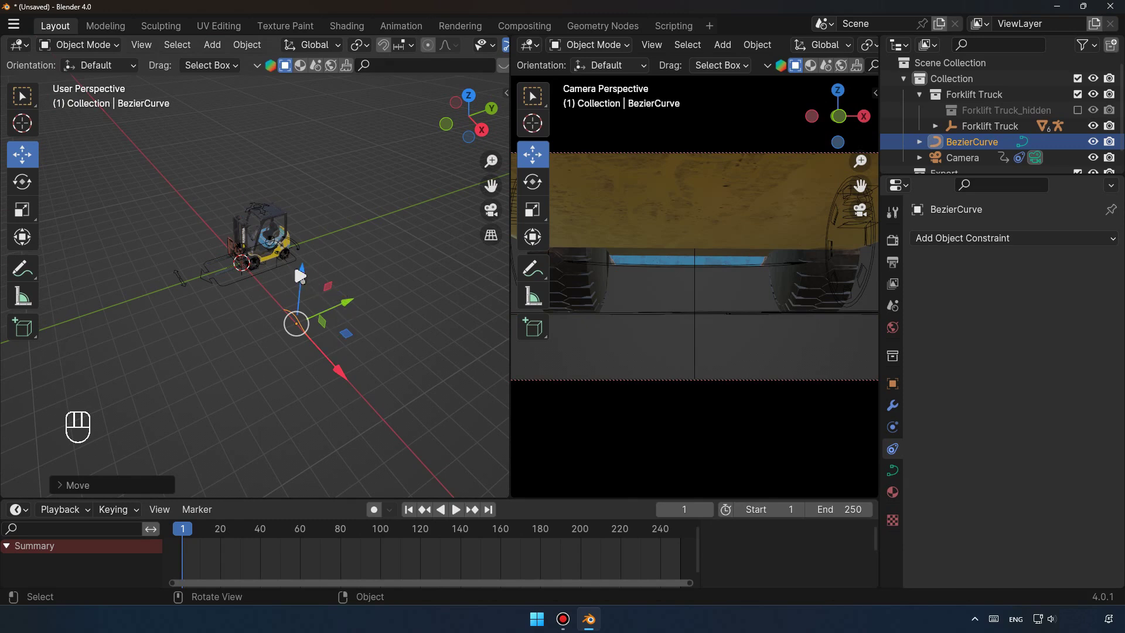
Move the Bezier curve across the floor and rotate it around the vertical axis.
{"action": "left_click_drag", "start_coordinate": [281, 283], "coordinate": [300, 331]}
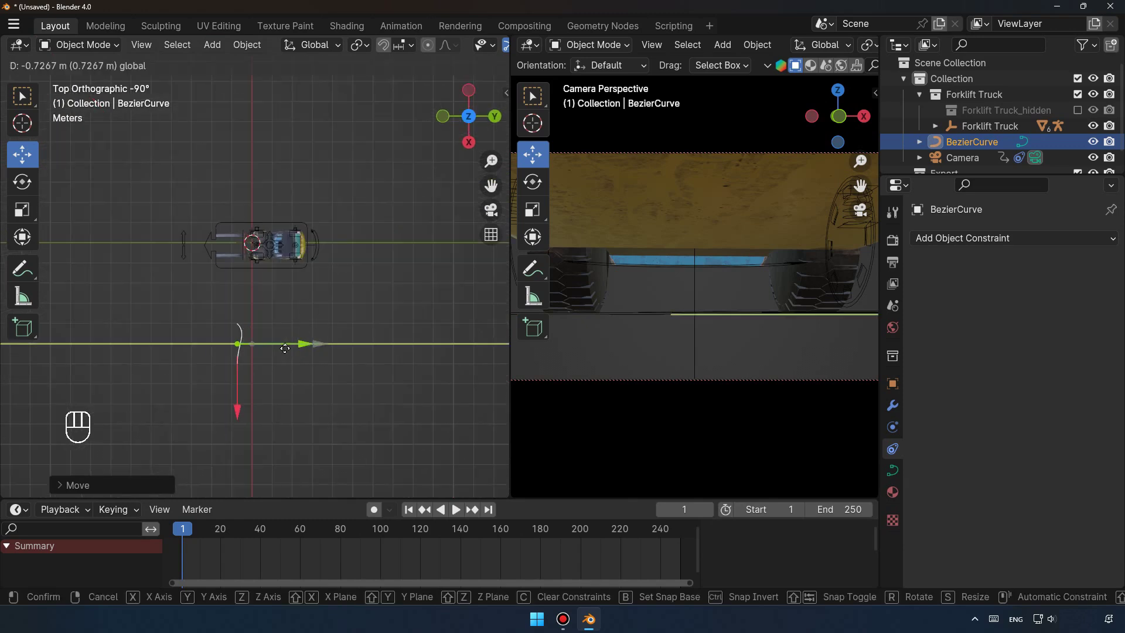
{"action": "key", "text": "r"}
{"action": "key", "text": "z"}
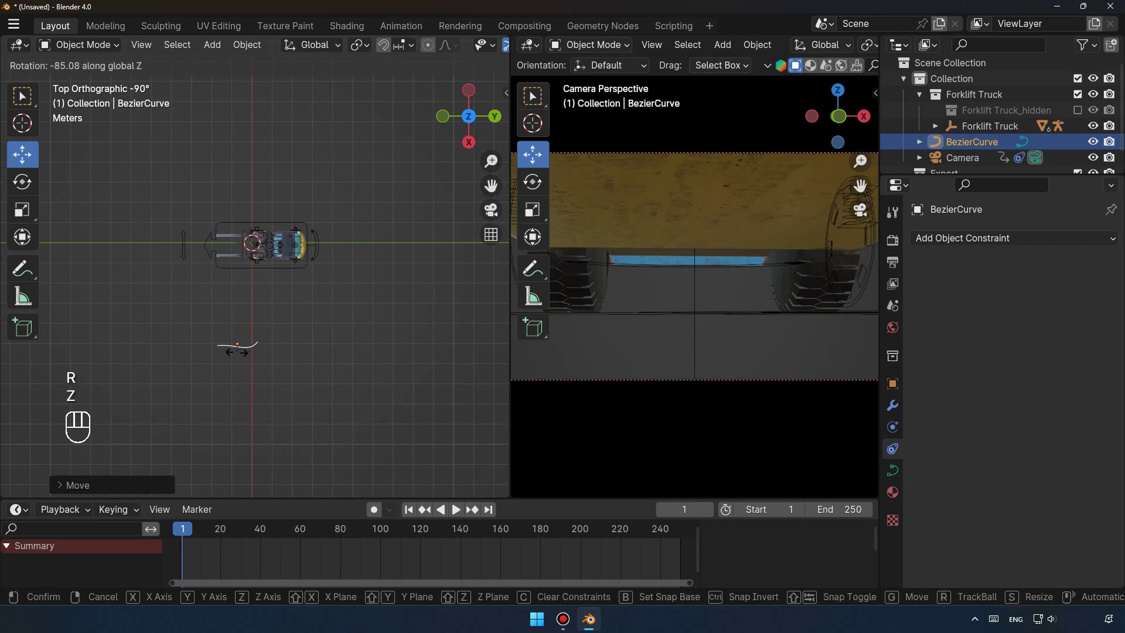
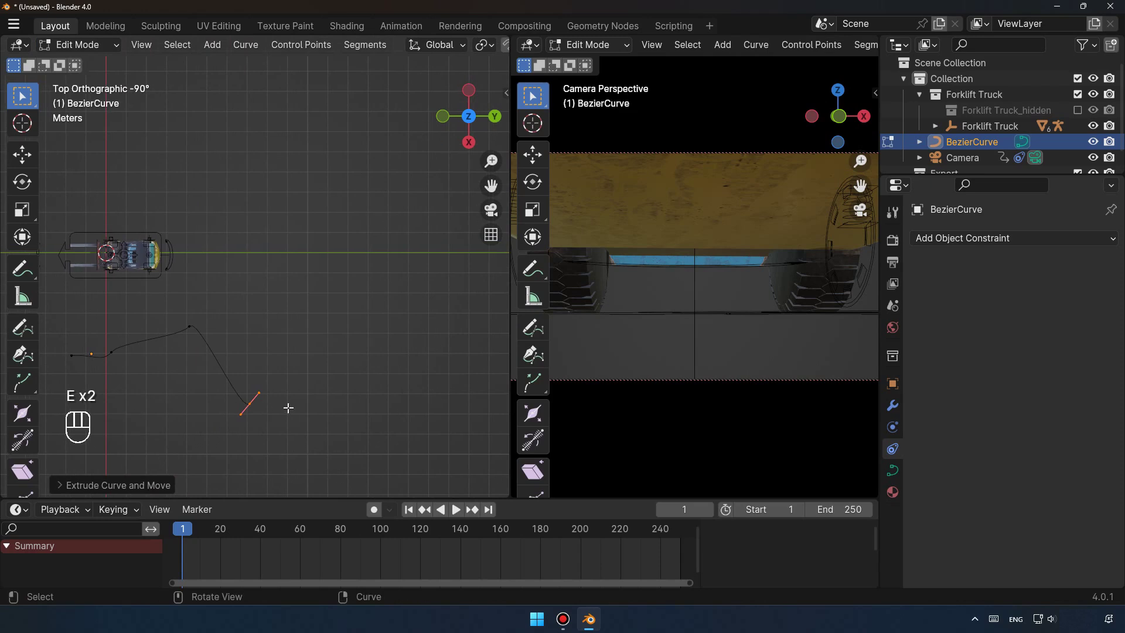
Extend and reposition curve points in Edit Mode to form a longer winding path.
{"action": "key", "text": "e"}
{"action": "key", "text": "e"}
{"action": "key", "text": "e"}
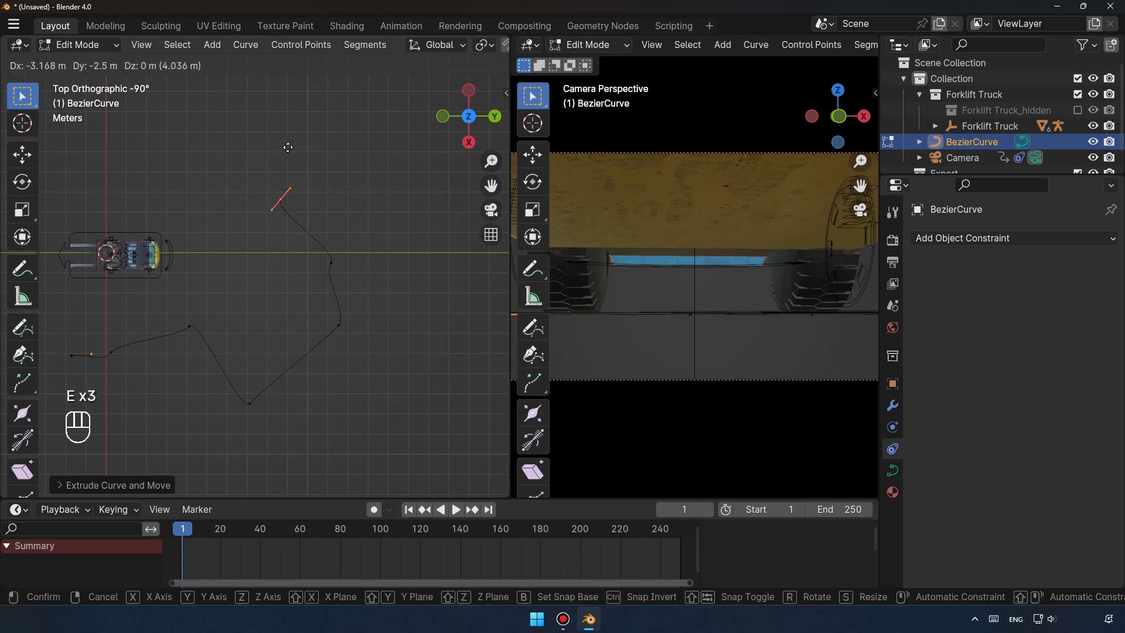
{"action": "left_click_drag", "start_coordinate": [106, 54], "coordinate": [127, 82]}
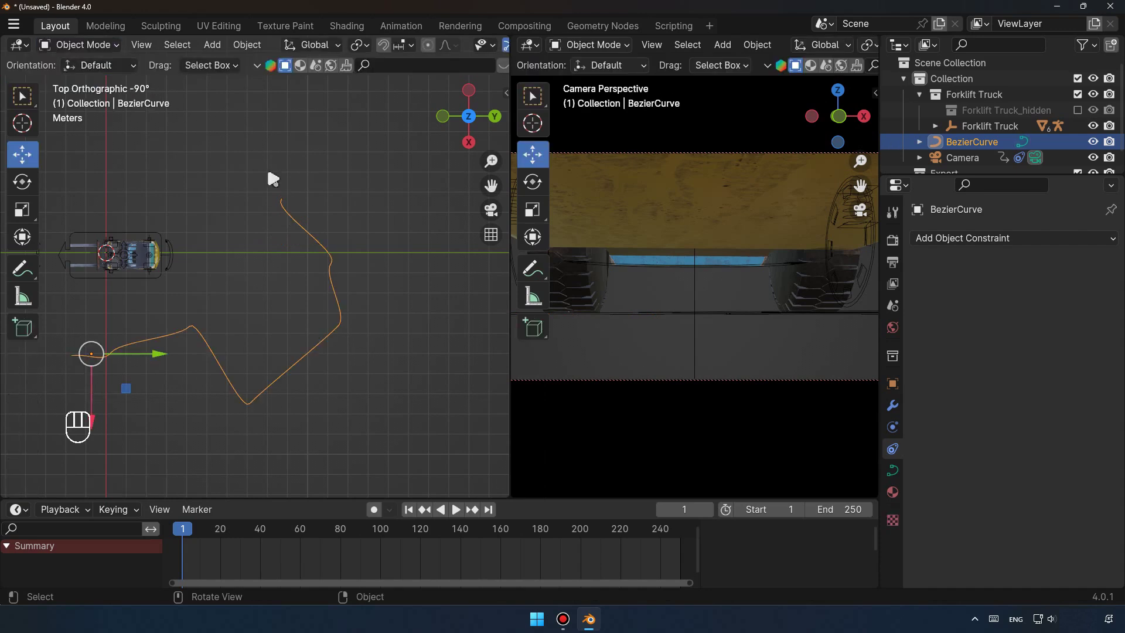
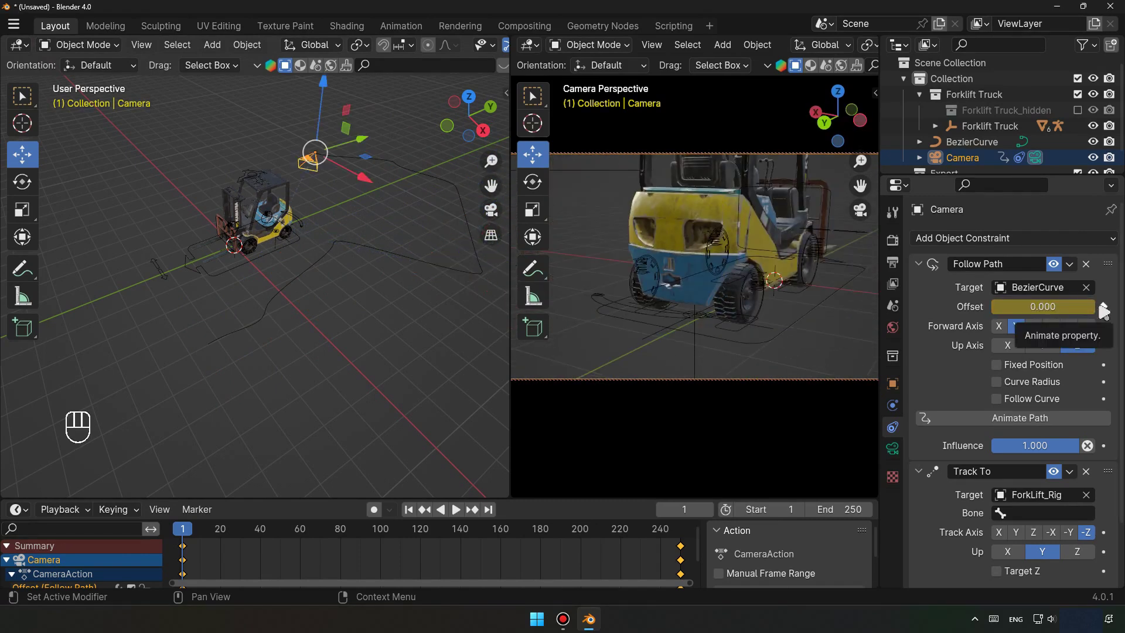
Keyframe the Follow Path offset at 0 on frame 1 and -100 on frame 250.
{"action": "left_click", "coordinate": [1106, 311]}
{"action": "left_click", "coordinate": [1105, 311]}
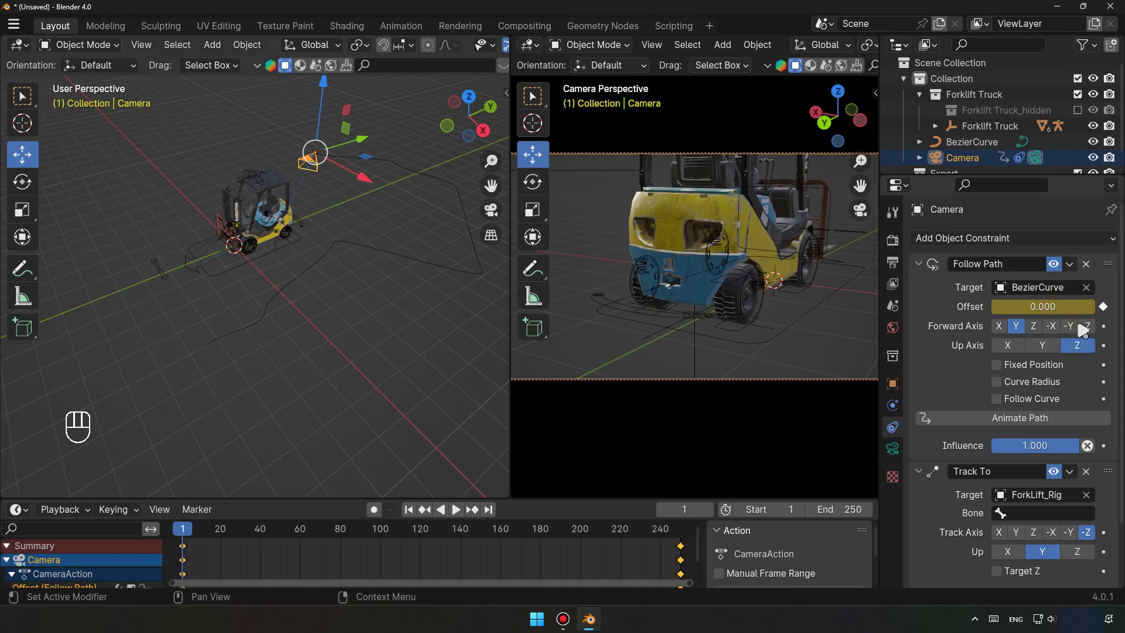
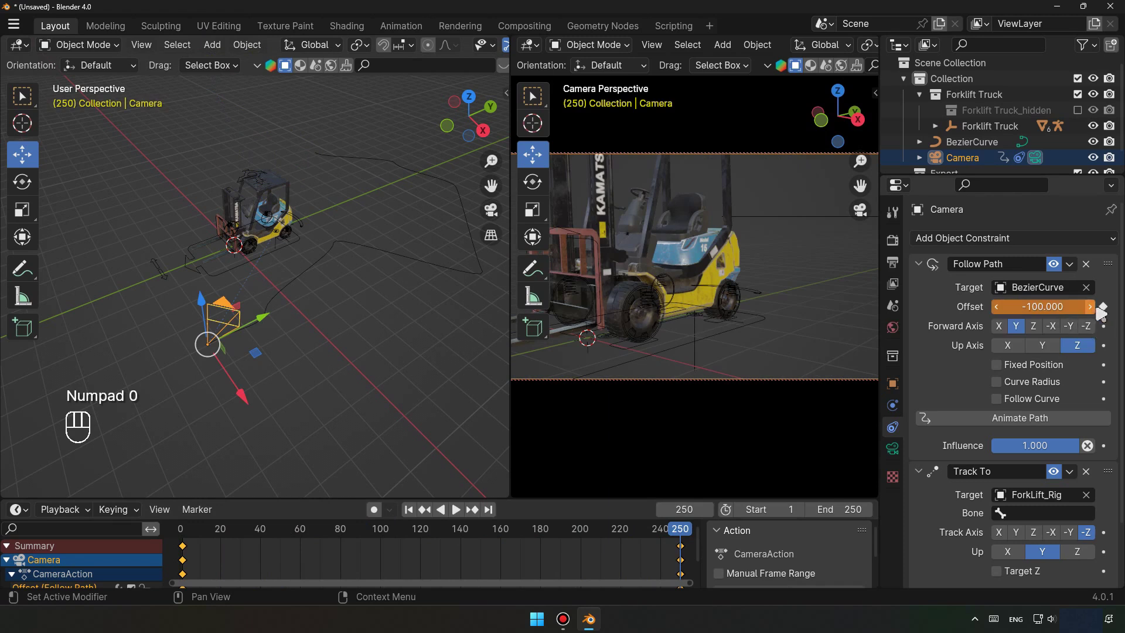
{"action": "double_click", "coordinate": [1108, 310]}
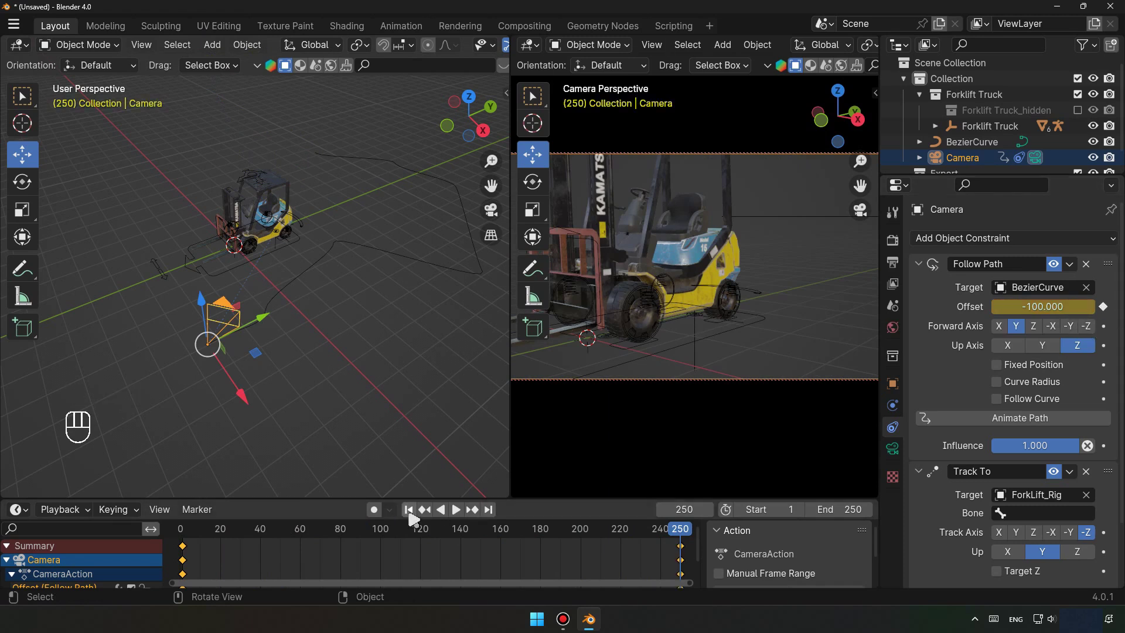
Play the camera's drive along the winding curve from frame 1, then rewind to the start.
{"action": "left_click", "coordinate": [415, 519]}
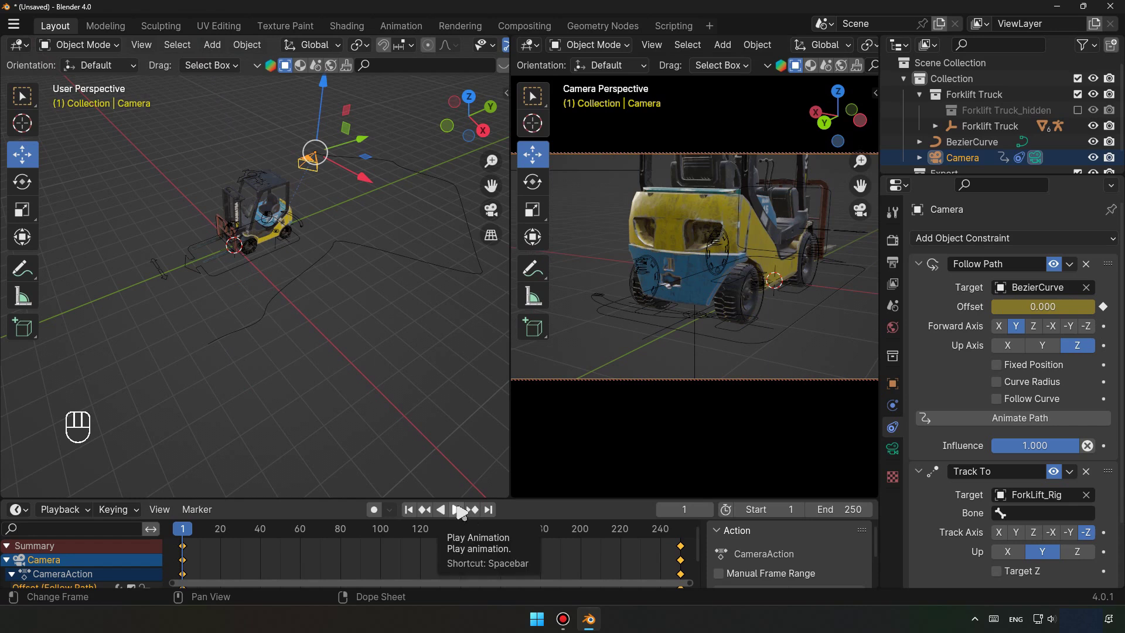
{"action": "left_click", "coordinate": [463, 511]}
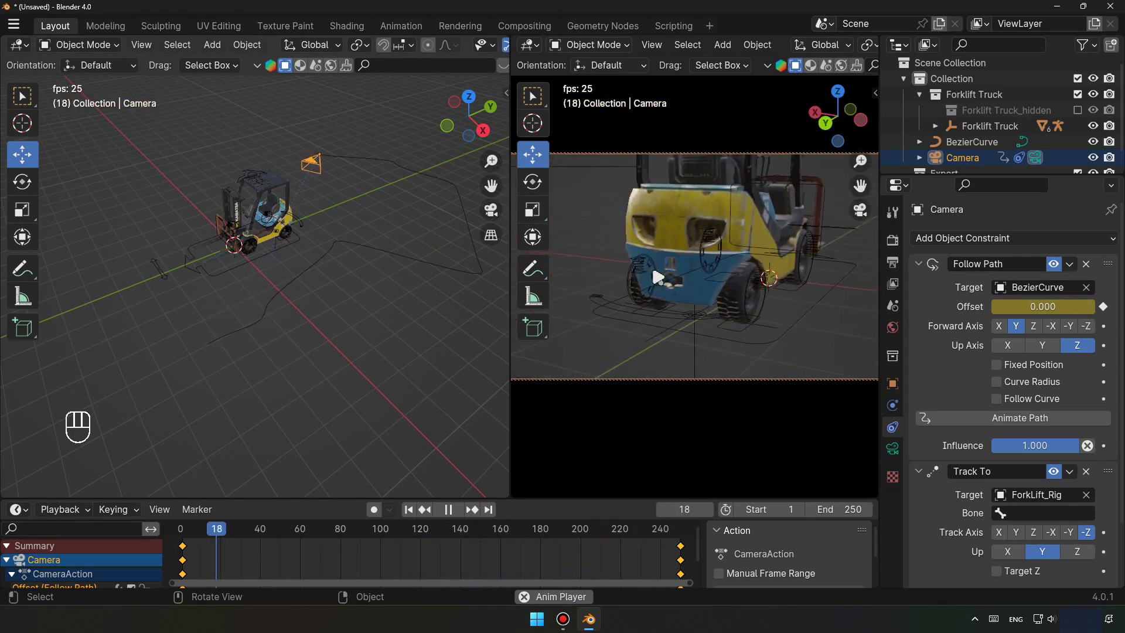
{"action": "left_click", "coordinate": [454, 514]}
{"action": "left_click", "coordinate": [413, 515]}
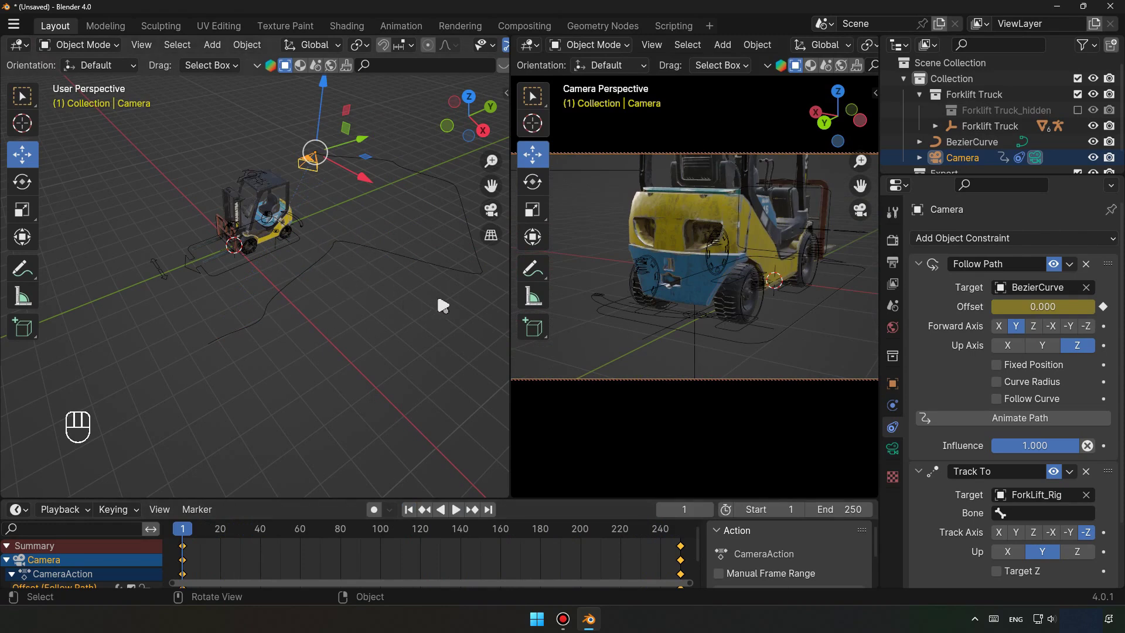
{"action": "left_click_drag", "start_coordinate": [298, 277], "coordinate": [313, 312]}
{"action": "left_click_drag", "start_coordinate": [314, 332], "coordinate": [316, 300]}
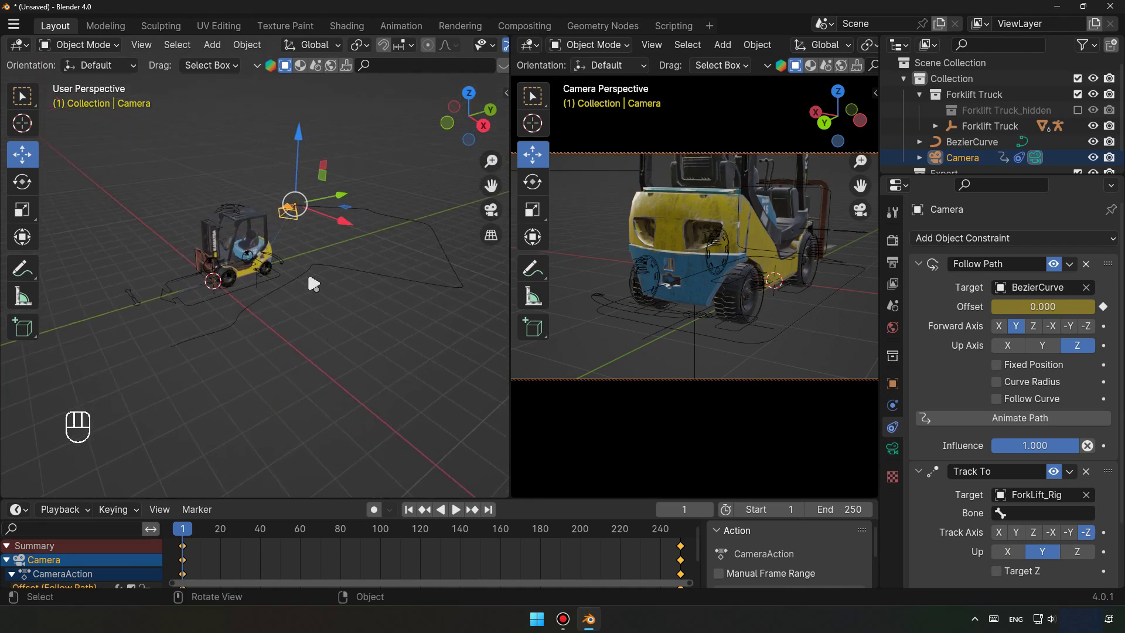